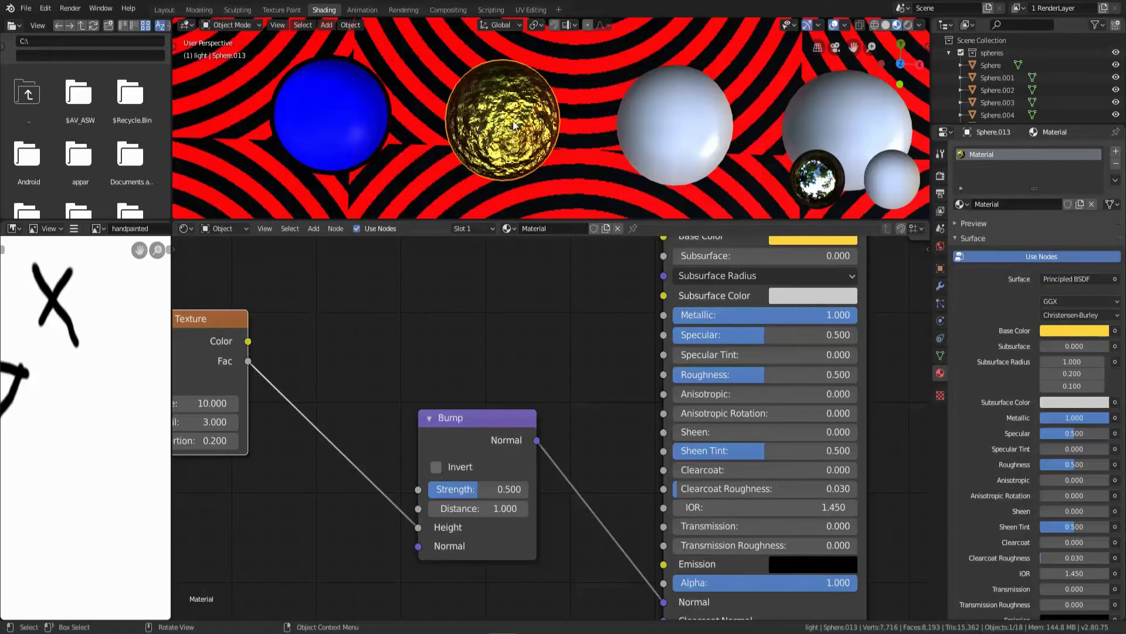
# Rename the golden sphere's material to 'gold'.
pyautogui.scroll(-3)
pyautogui.scroll(3)
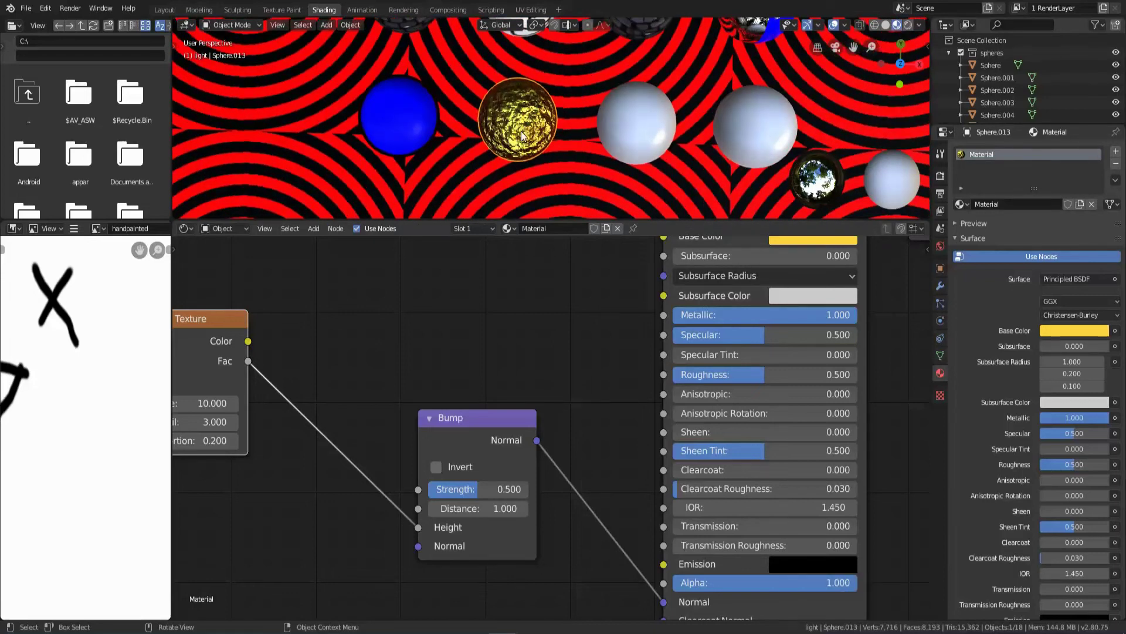
pyautogui.click(1036, 209)
pyautogui.press('g')
pyautogui.press('o')
pyautogui.write('GOLD')
pyautogui.press('Return')
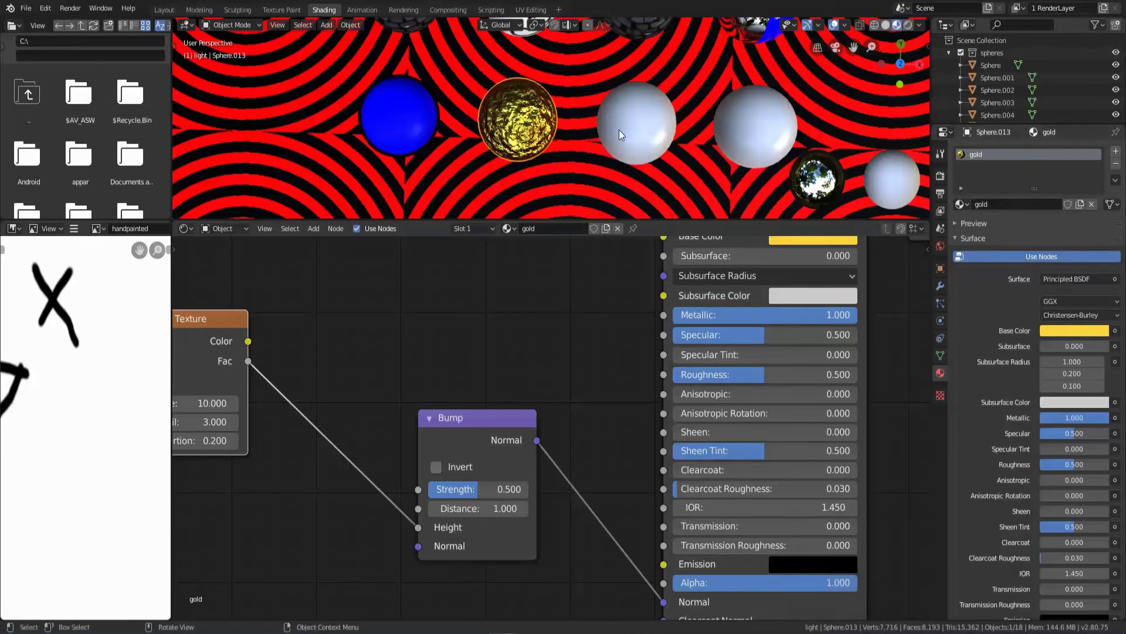
# Give a white sphere a new default material named 'wood'.
pyautogui.click(622, 133)
pyautogui.scroll(-3)
pyautogui.click(1045, 206)
pyautogui.click(1034, 210)
pyautogui.write('wood')
pyautogui.press('Return')
pyautogui.scroll(-3)
# Add a Wave Texture node and feed its Color into the Principled BSDF Base Color.
pyautogui.press('shift+a')
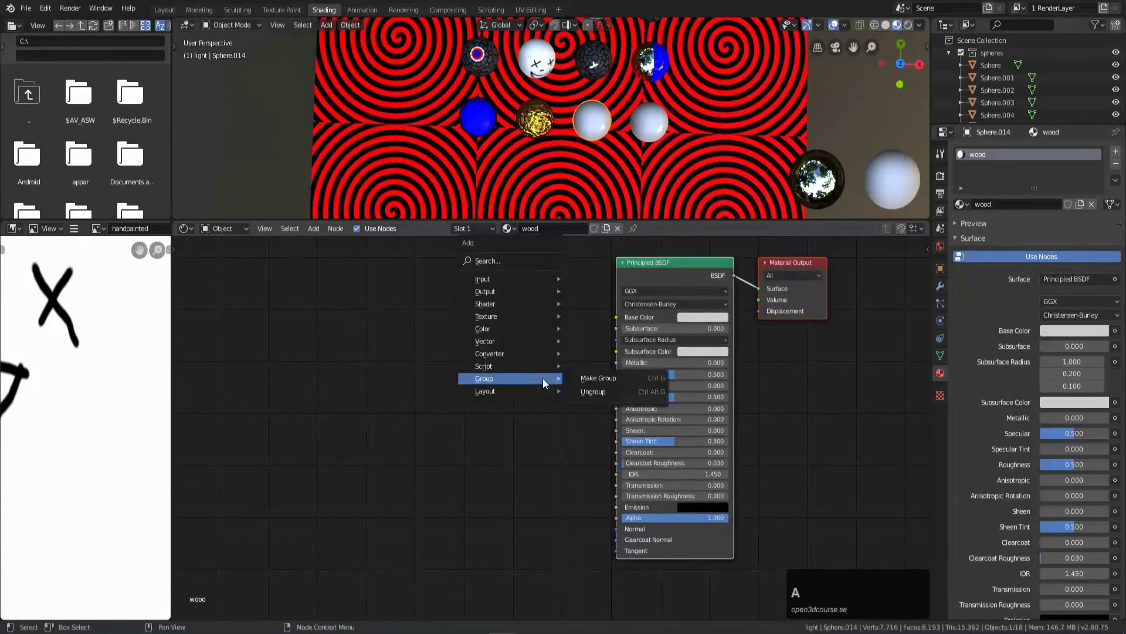
pyautogui.click(607, 521)
pyautogui.click(452, 304)
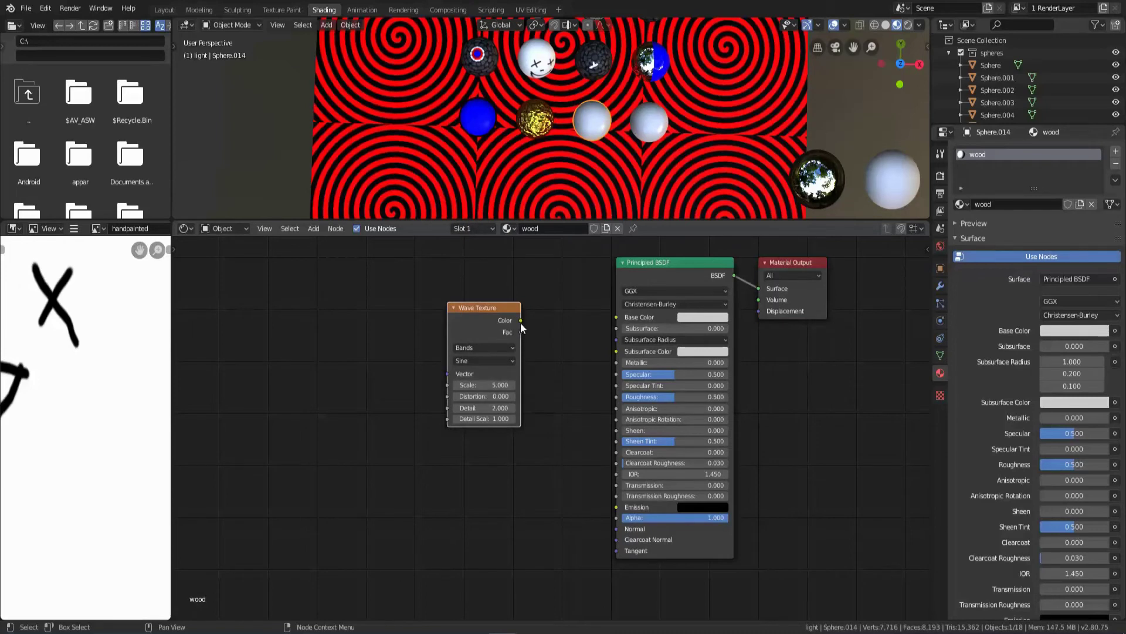
pyautogui.click(524, 324)
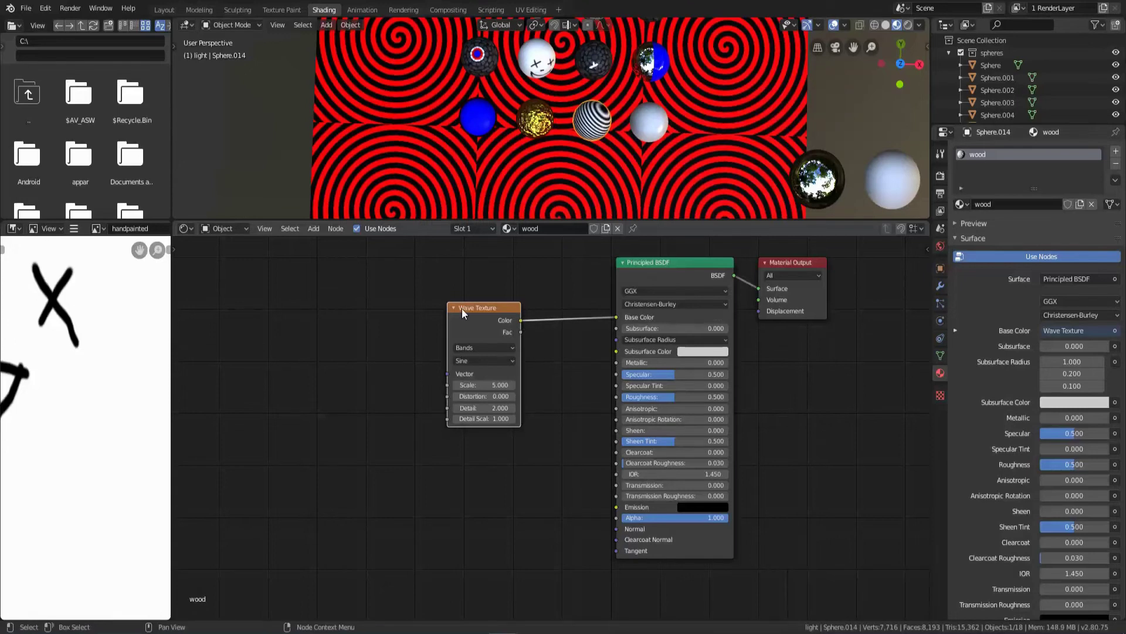
# Add a Texture Coordinate node from the Input category.
pyautogui.press('shift+a')
pyautogui.click(382, 524)
pyautogui.click(222, 351)
# Route coordinates through a Texture-type Mapping node into the Wave Texture set to Rings.
pyautogui.press('shift+a')
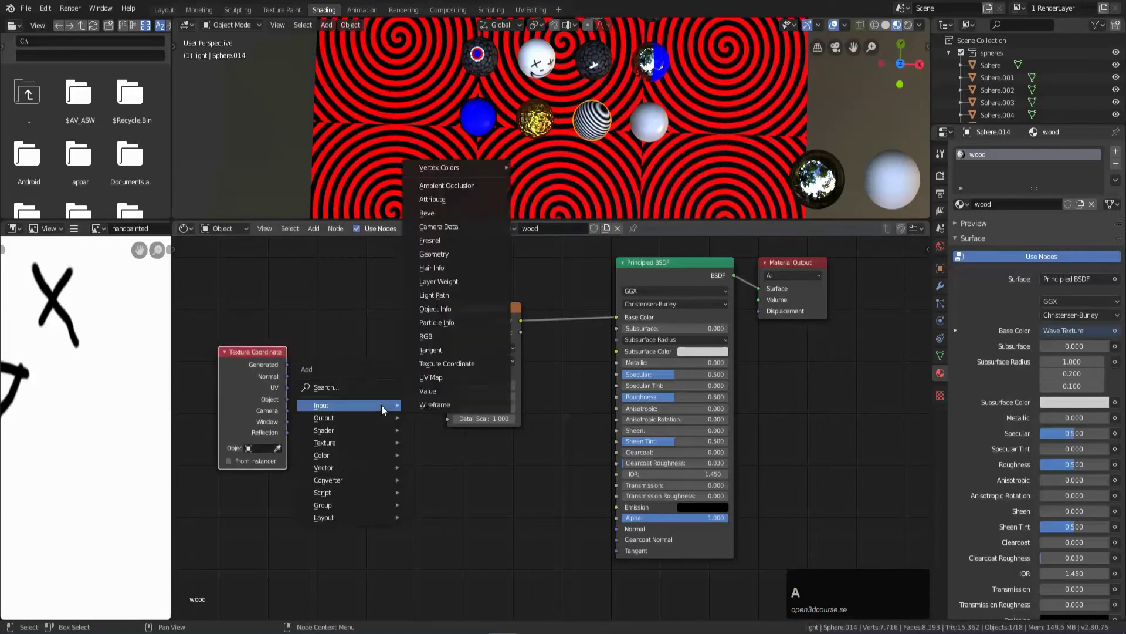
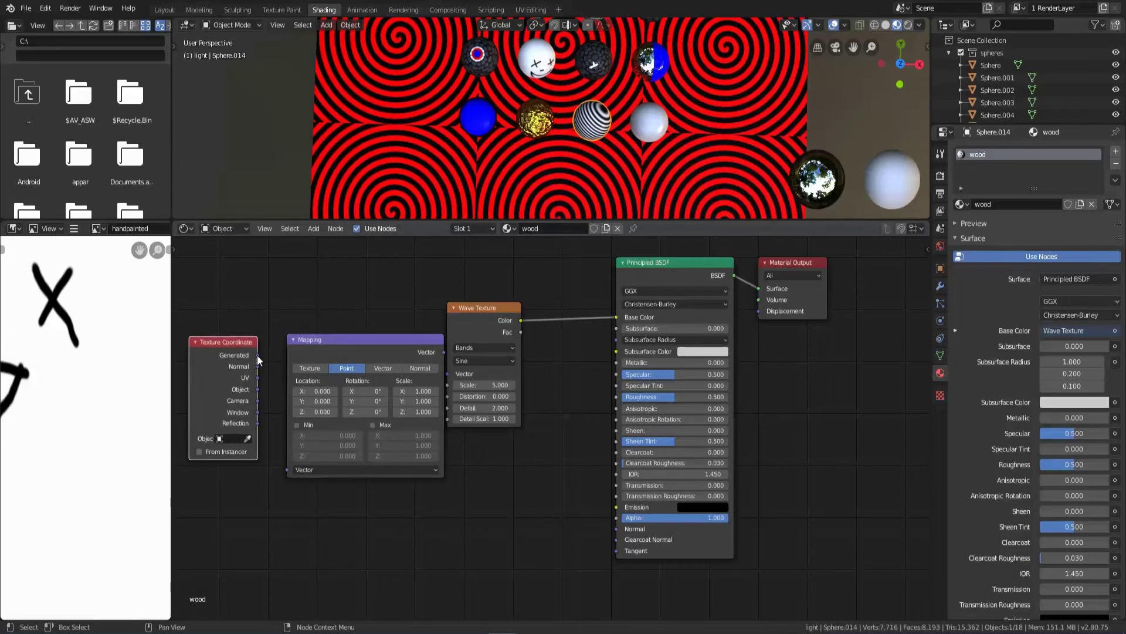
pyautogui.click(261, 359)
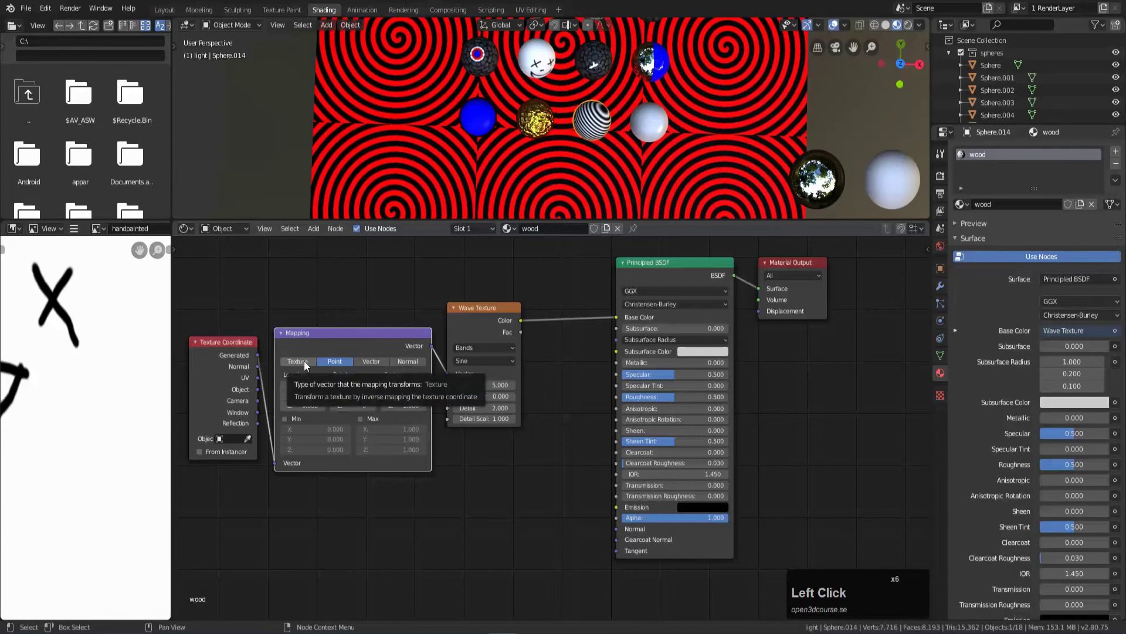
pyautogui.click(307, 364)
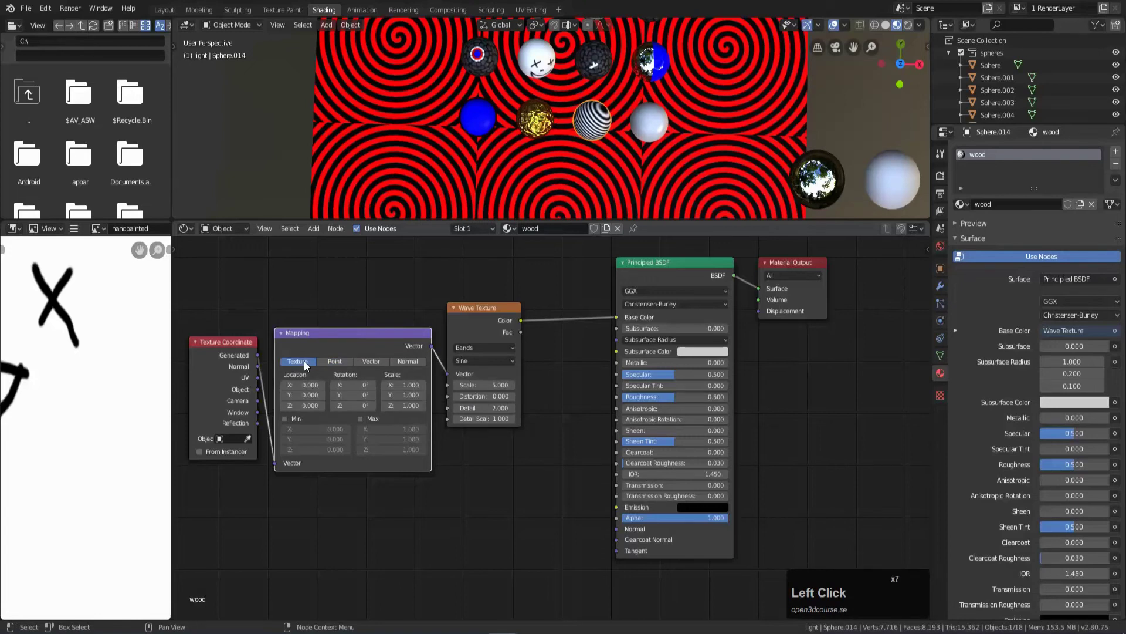
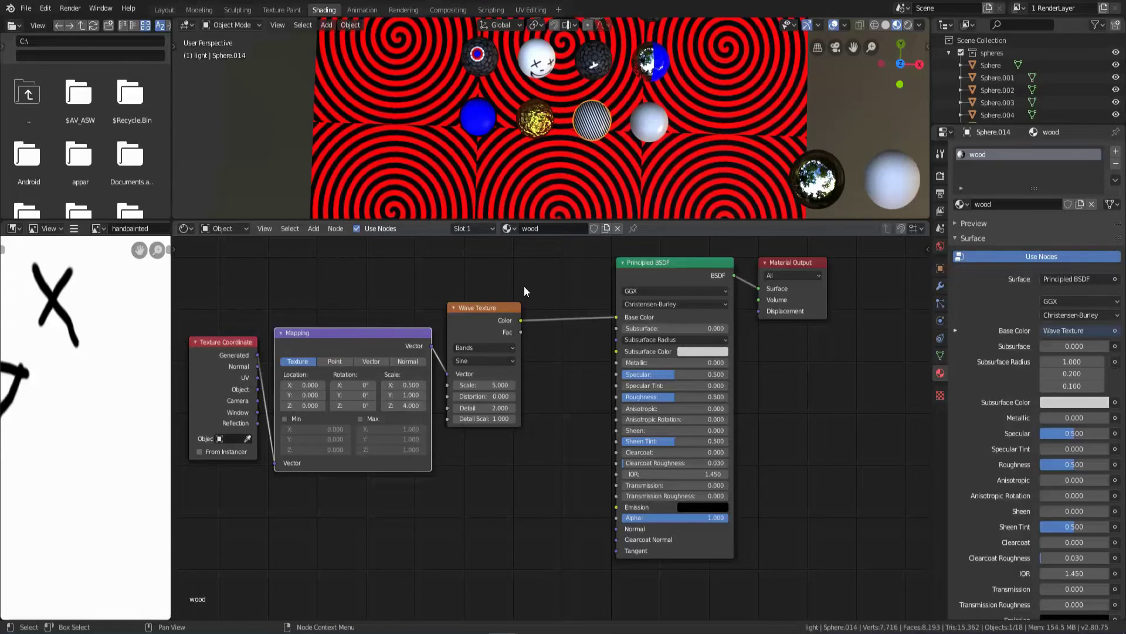
pyautogui.click(468, 352)
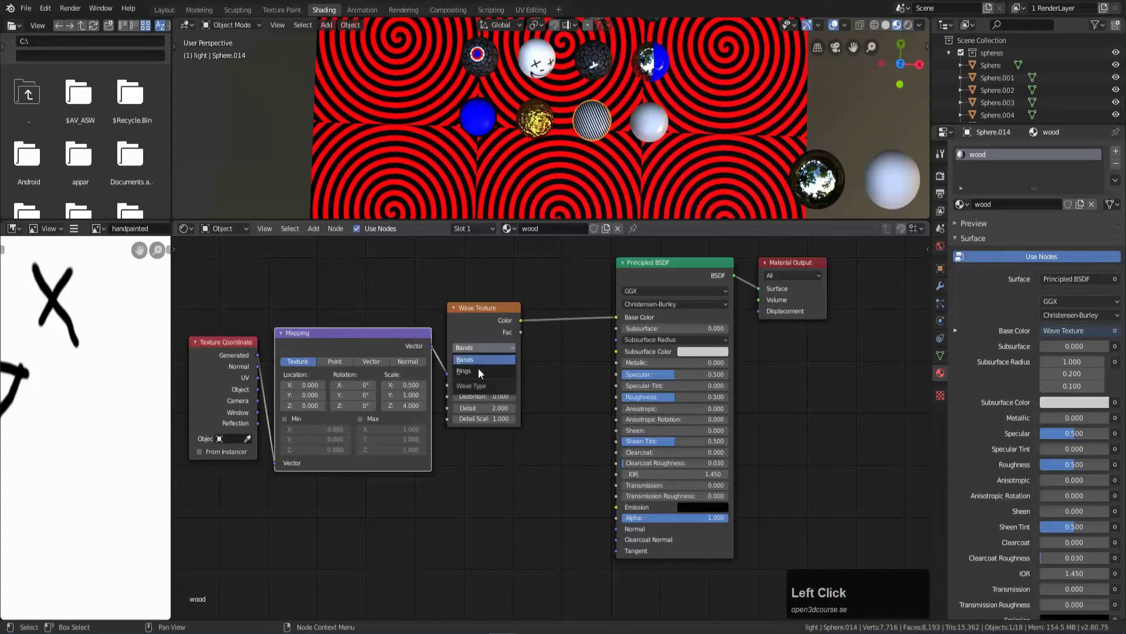
pyautogui.click(483, 378)
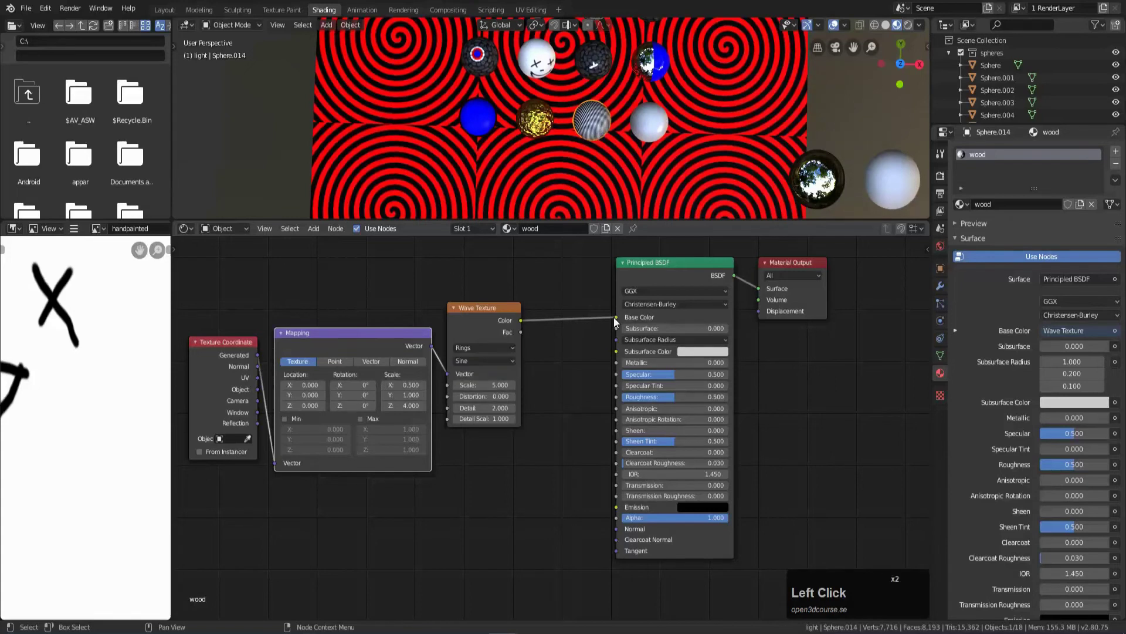
pyautogui.scroll(3)
pyautogui.scroll(-3)
pyautogui.moveTo(588, 163); pyautogui.dragTo(581, 136)
pyautogui.middleClick(549, 116)
pyautogui.scroll(3)
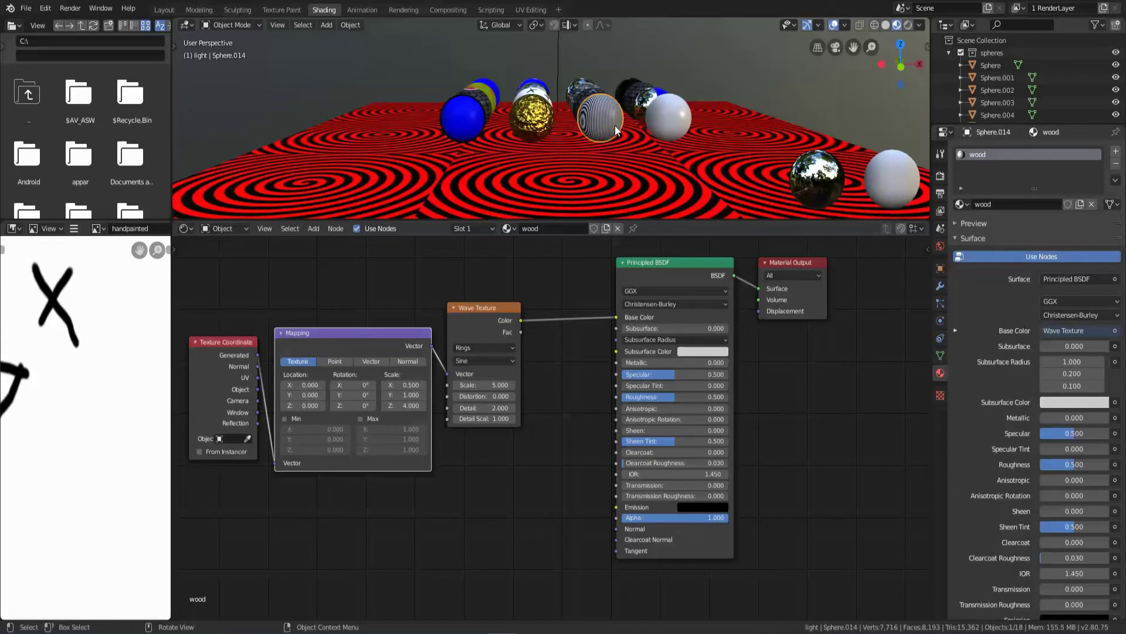
pyautogui.scroll(3)
pyautogui.moveTo(747, 124); pyautogui.dragTo(722, 127)
pyautogui.scroll(-3)
pyautogui.moveTo(619, 129); pyautogui.dragTo(615, 138)
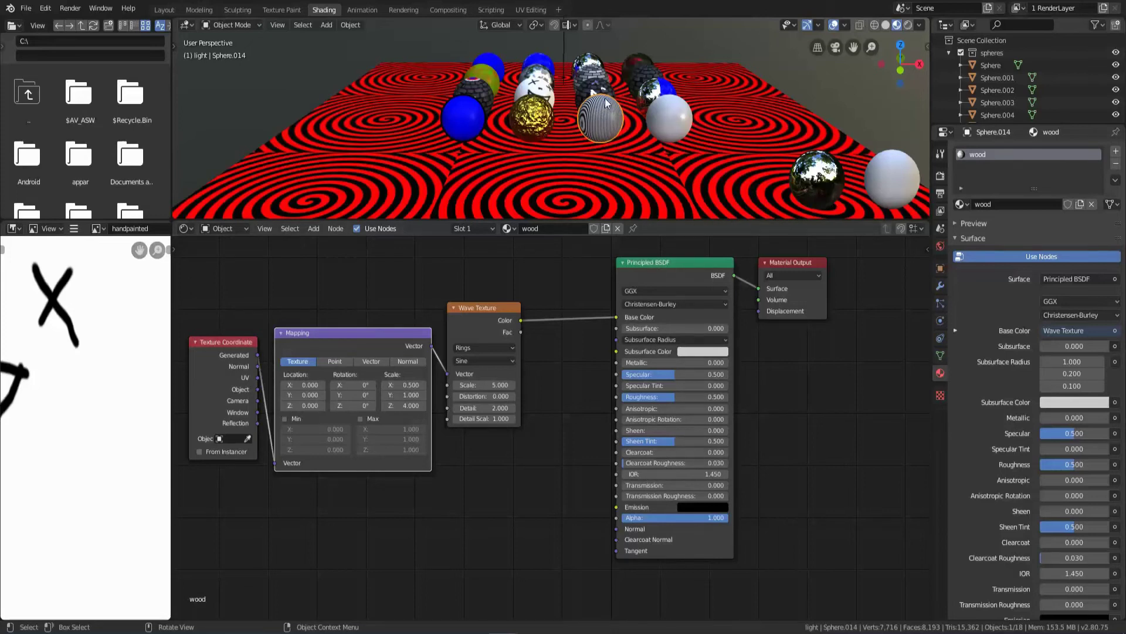
# Add a MixRGB node near the shader and make its first color a light brown.
pyautogui.click(695, 264)
pyautogui.click(782, 261)
pyautogui.doubleClick(780, 264)
pyautogui.press('g')
pyautogui.click(876, 286)
pyautogui.press('shift+a')
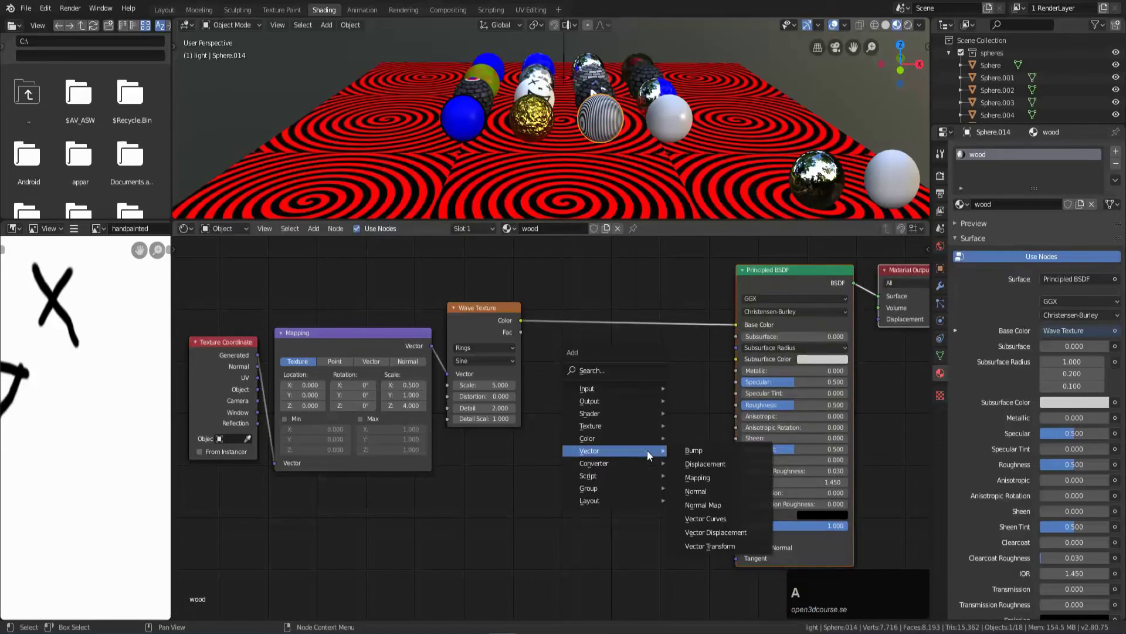
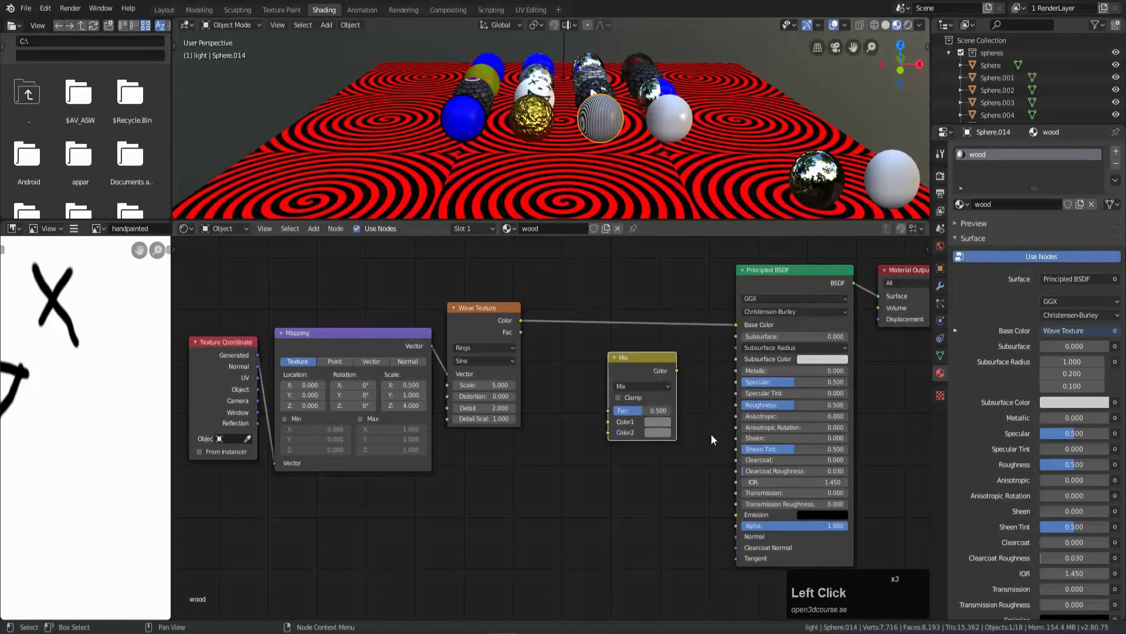
pyautogui.click(672, 426)
# Copy the brown into the Mix node's second color and begin darkening it.
pyautogui.click(685, 307)
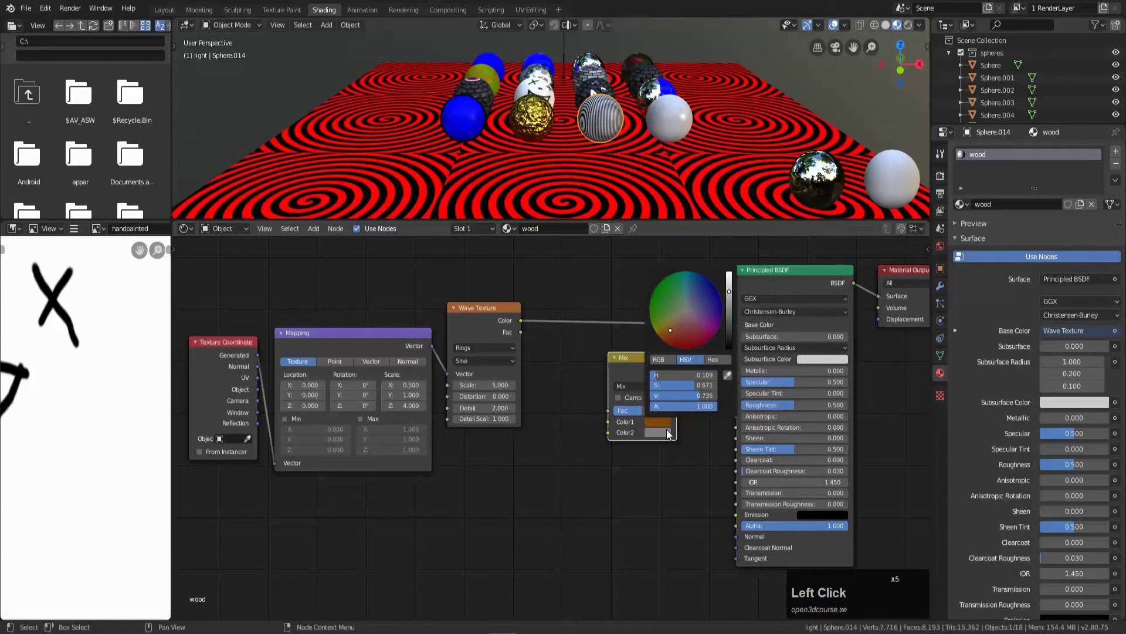
pyautogui.press('ctrl+c')
pyautogui.press('ctrl+v')
pyautogui.click(661, 433)
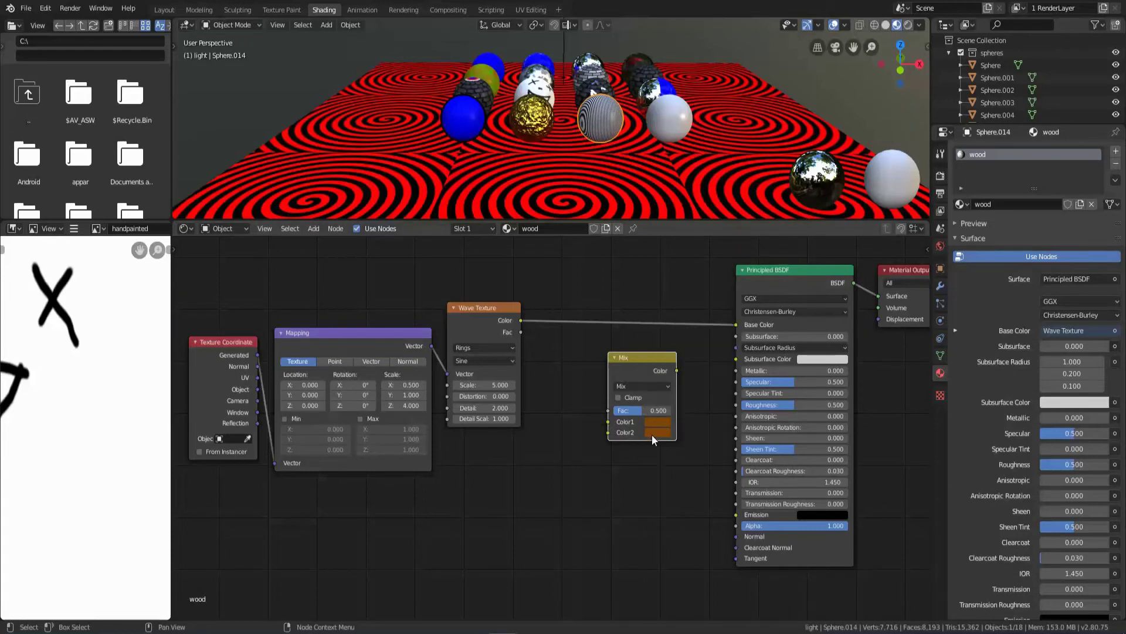
pyautogui.press('ctrl+z')
pyautogui.press('z')
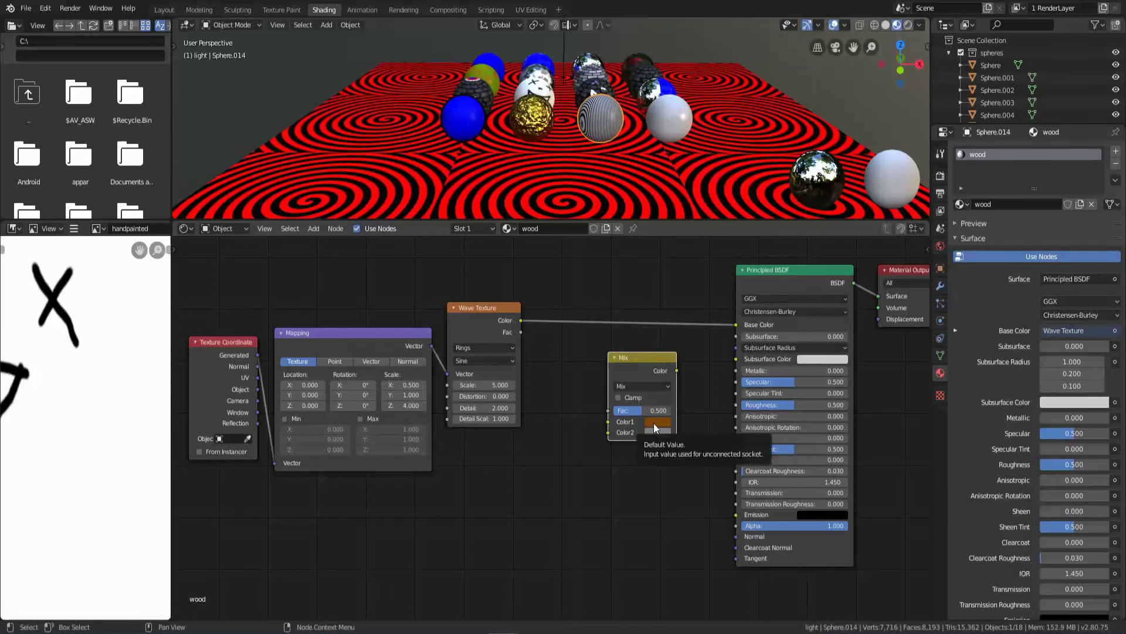
pyautogui.press('ctrl+c')
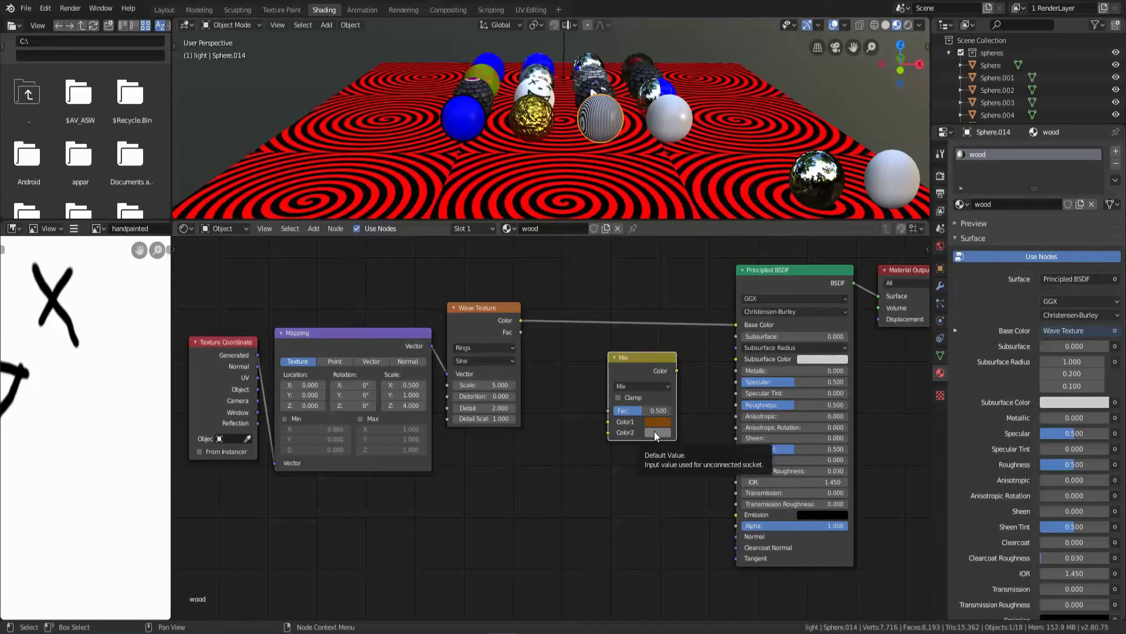
pyautogui.press('ctrl+v')
pyautogui.click(655, 436)
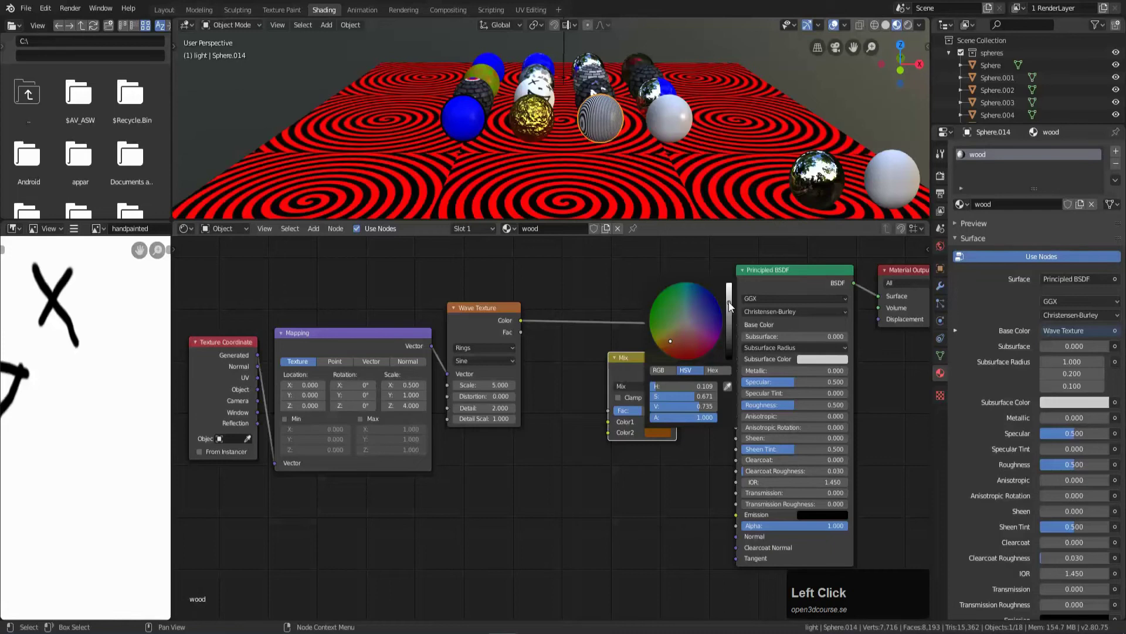
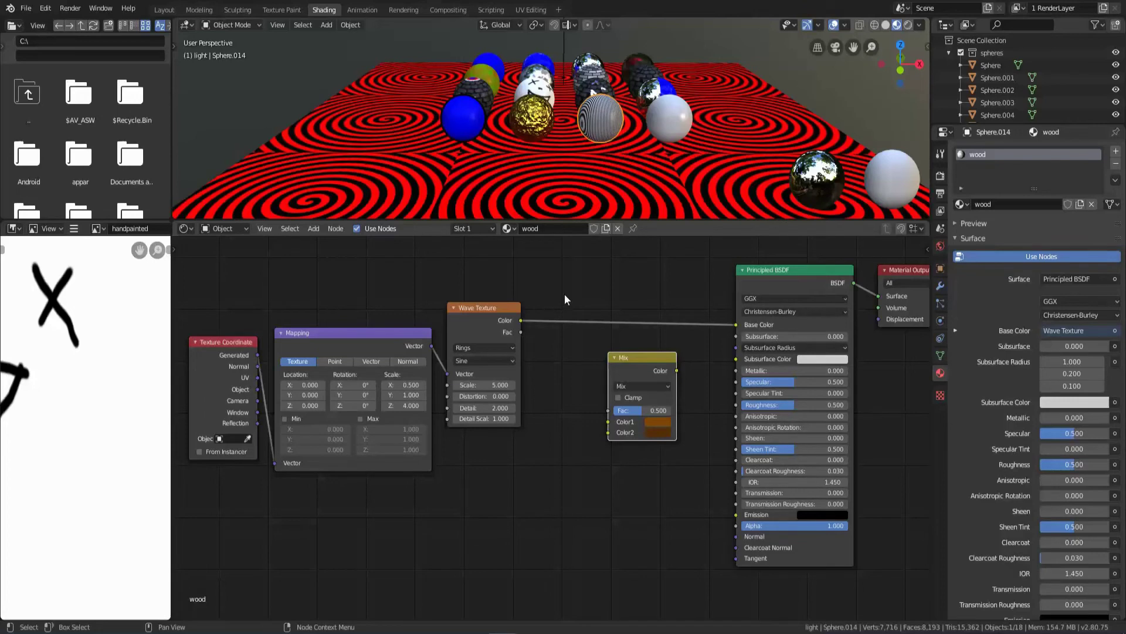
# Link Wave Fac to Mix Fac and Mix Color to Base Color, giving the sphere brown grain.
pyautogui.click(524, 336)
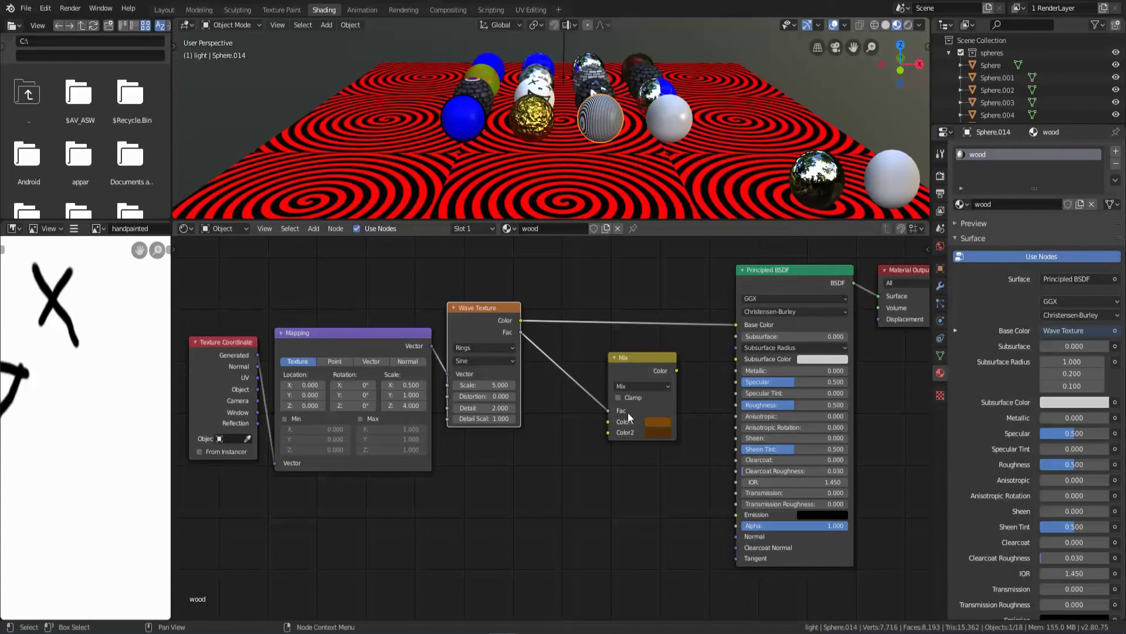
pyautogui.click(679, 375)
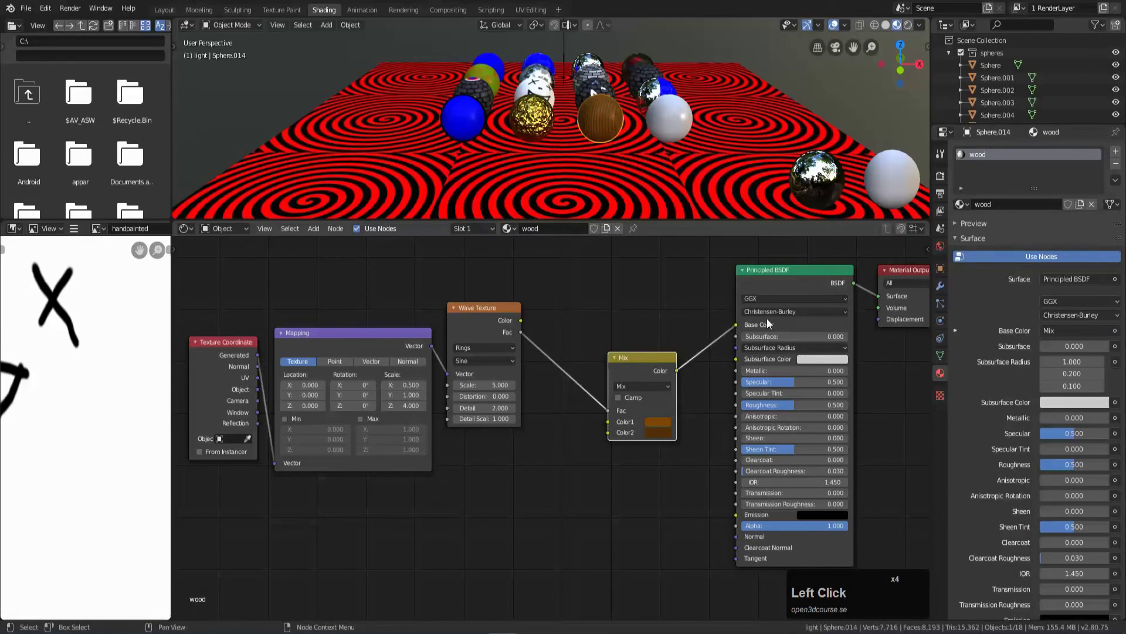
pyautogui.scroll(3)
pyautogui.scroll(3)
pyautogui.moveTo(663, 134); pyautogui.dragTo(683, 153)
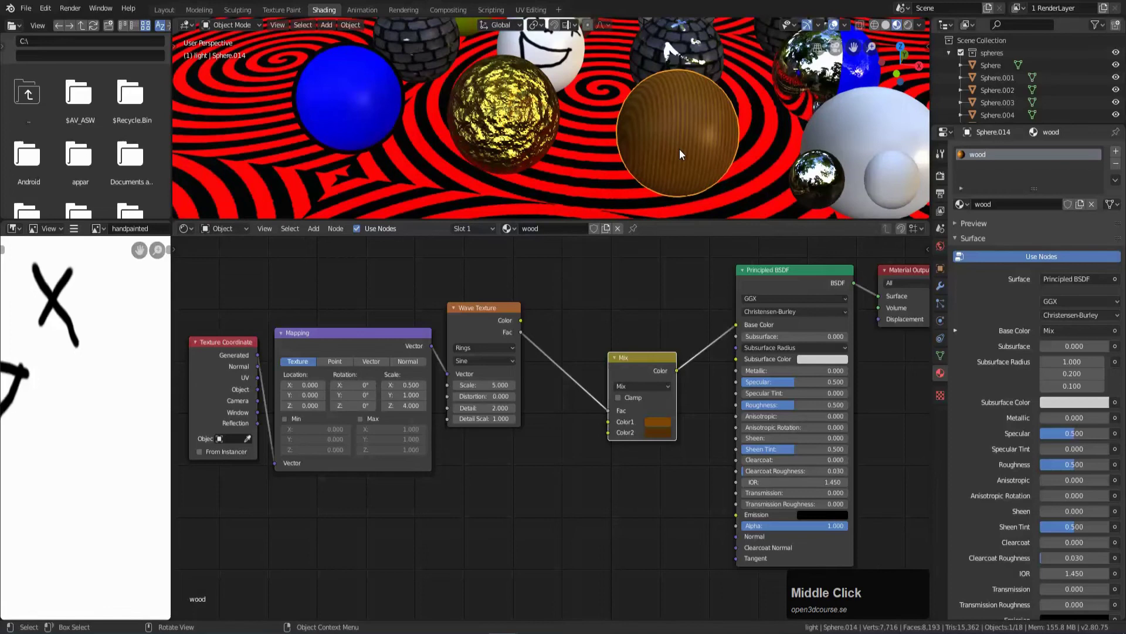
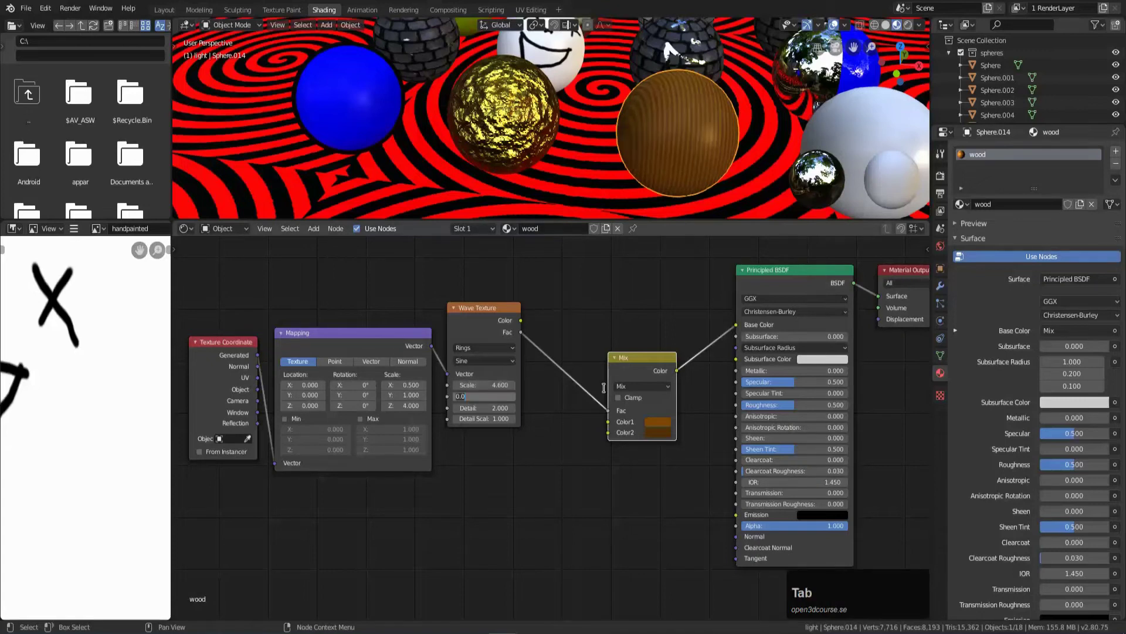
# Set the Wave Texture to scale 4.6, distortion 150, detail 0 and detail scale 0.2.
pyautogui.press('KP_1')
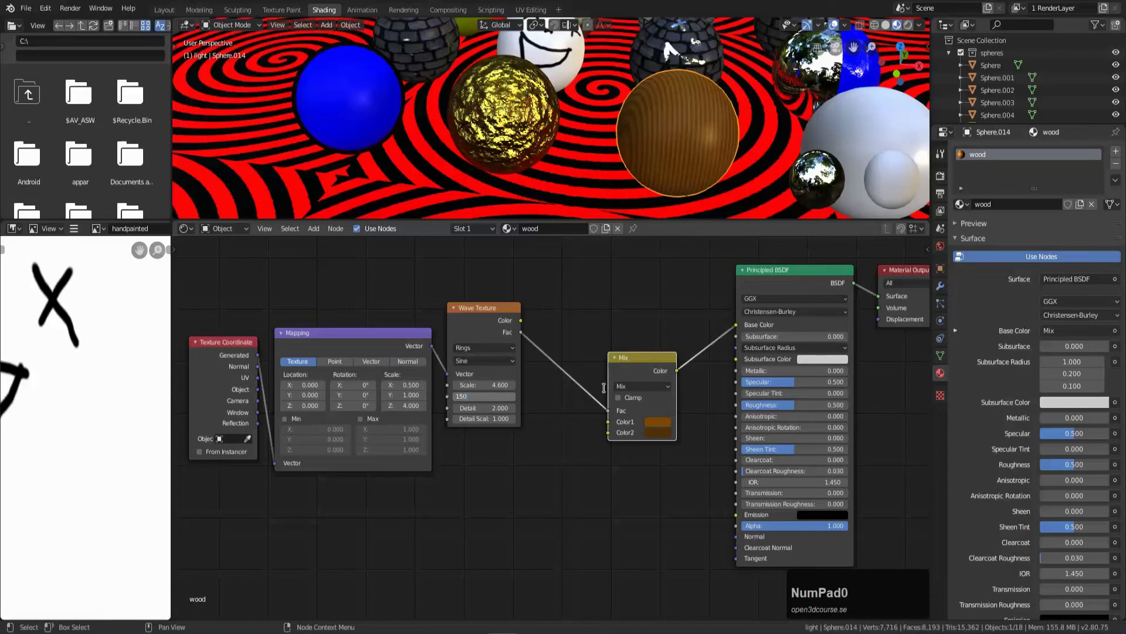
pyautogui.press('Tab')
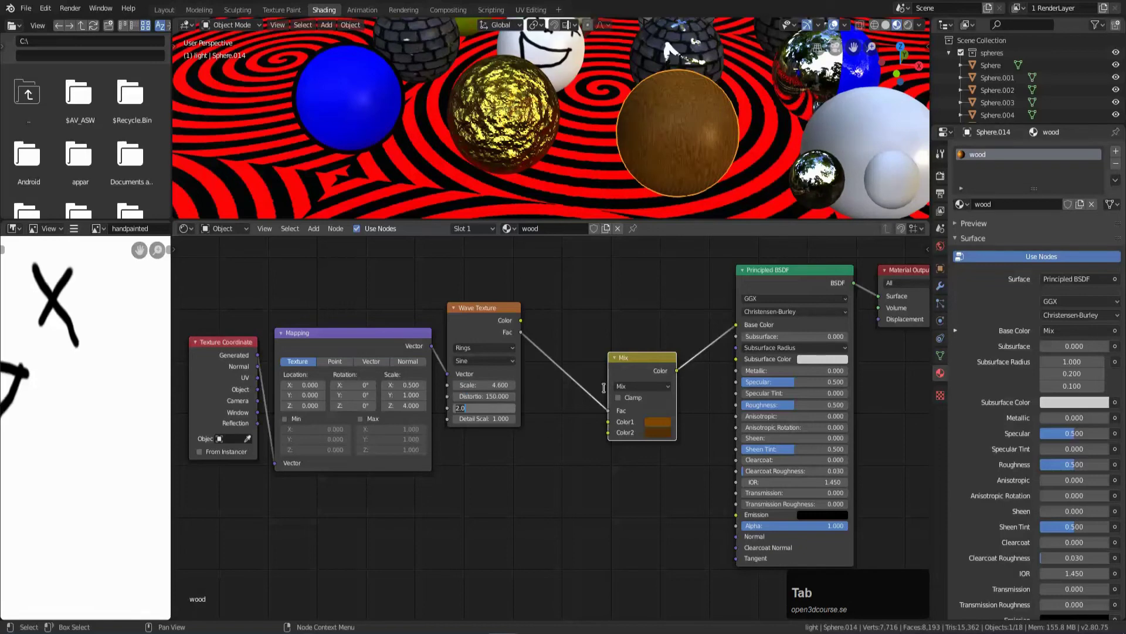
pyautogui.press('KP_0')
pyautogui.press('Tab')
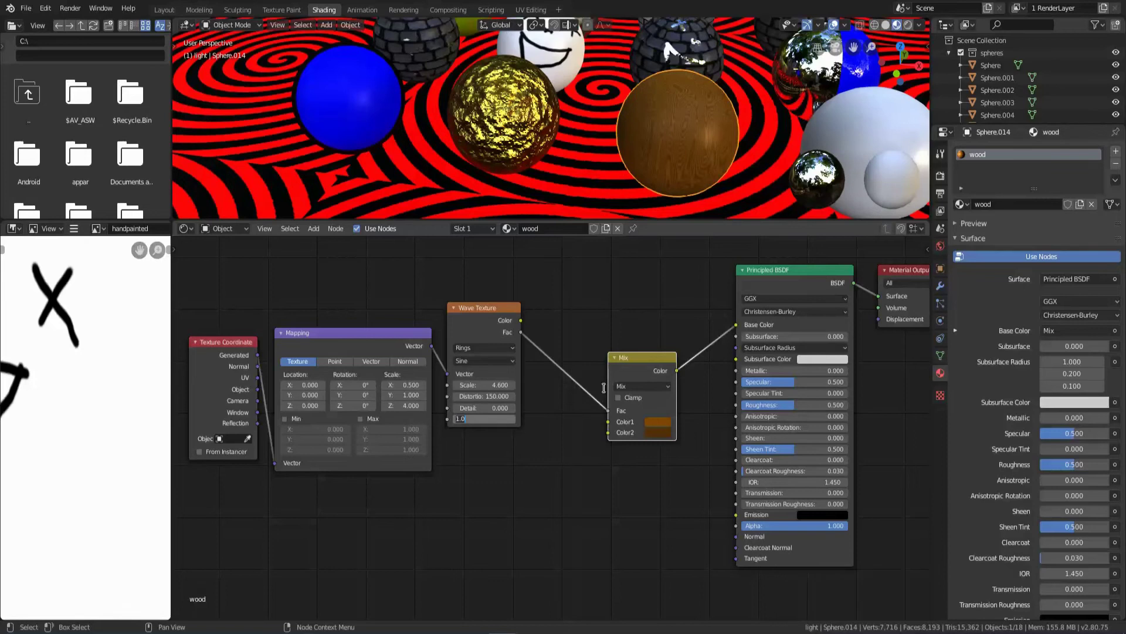
pyautogui.press('KP_0')
pyautogui.press('KP_2')
pyautogui.press('Return')
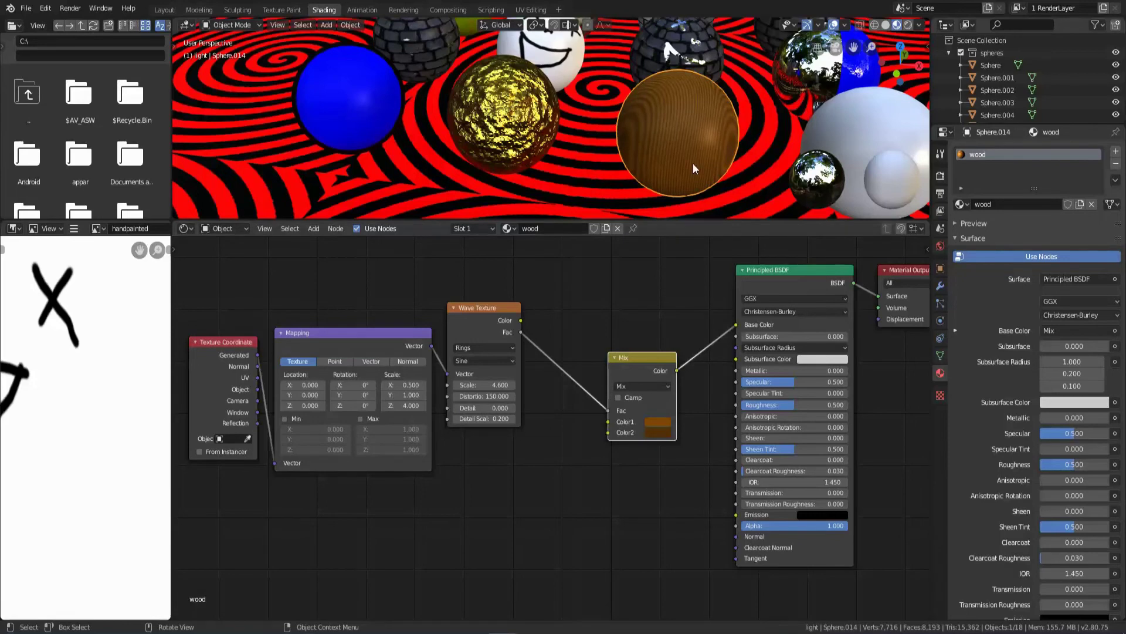
# Keep the distortion at 150 and zoom out to view the whole node tree.
pyautogui.middleClick(694, 169)
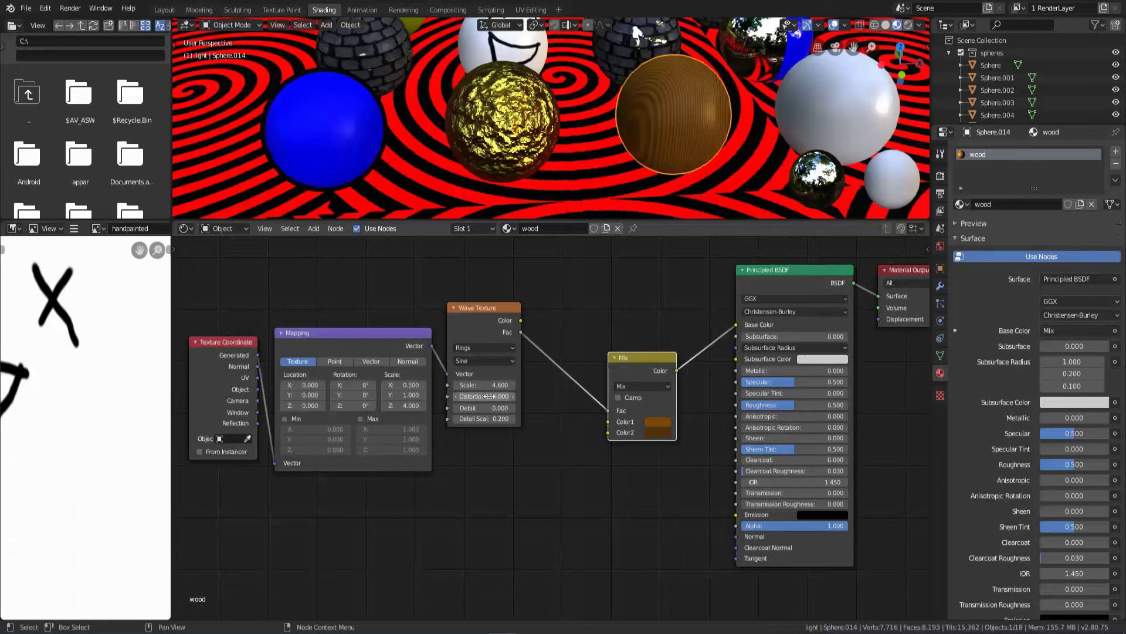
pyautogui.click(643, 33)
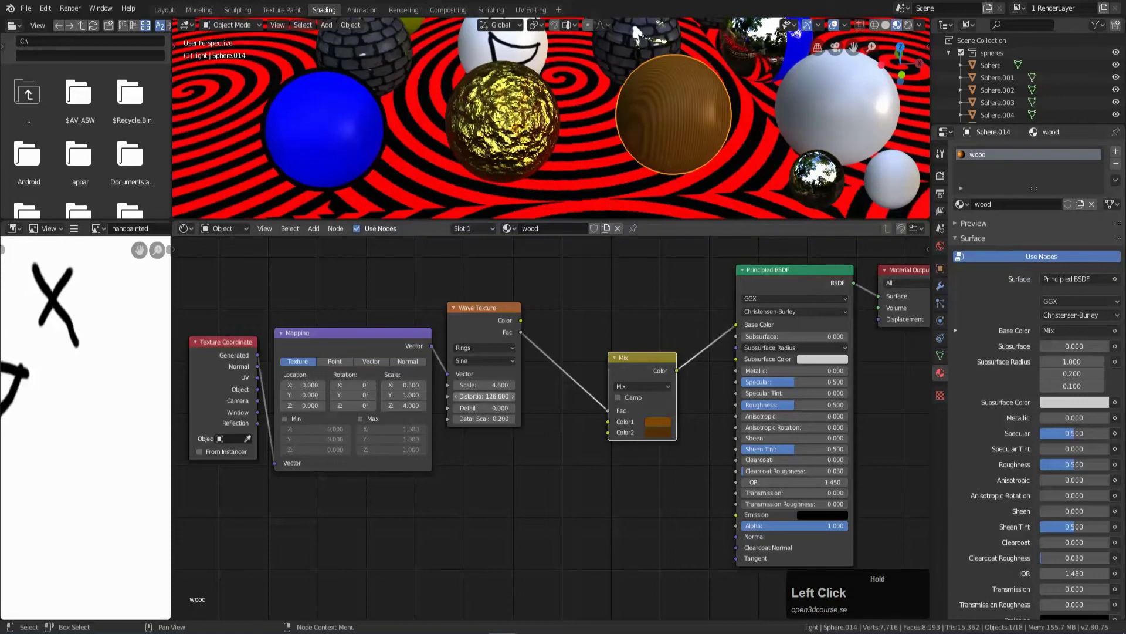
pyautogui.press('ctrl+z')
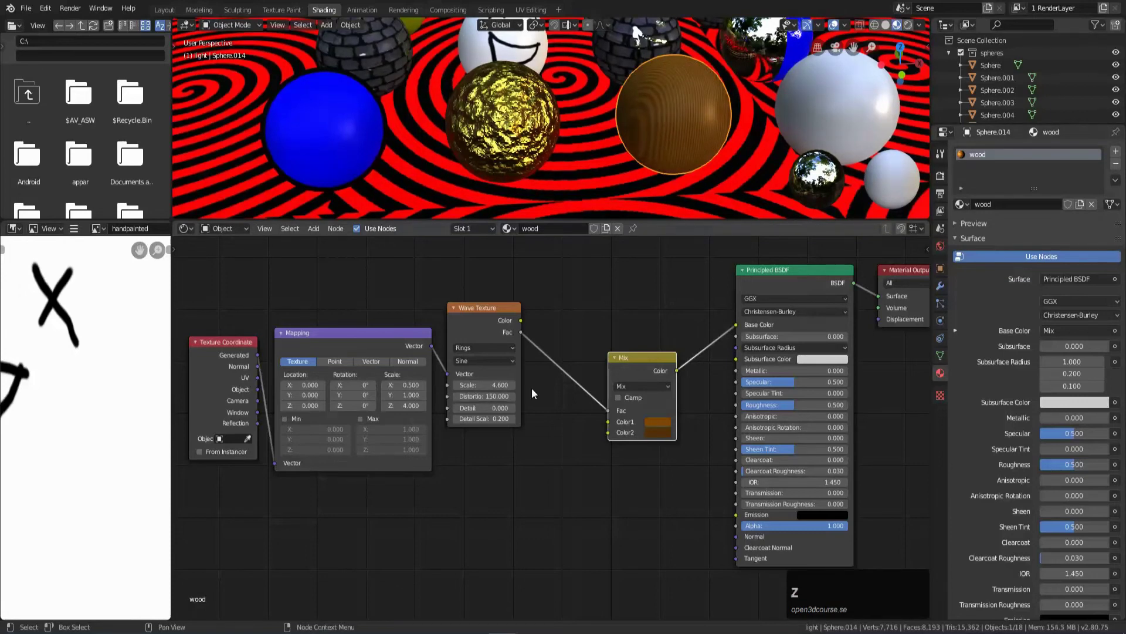
pyautogui.moveTo(481, 309); pyautogui.dragTo(513, 407)
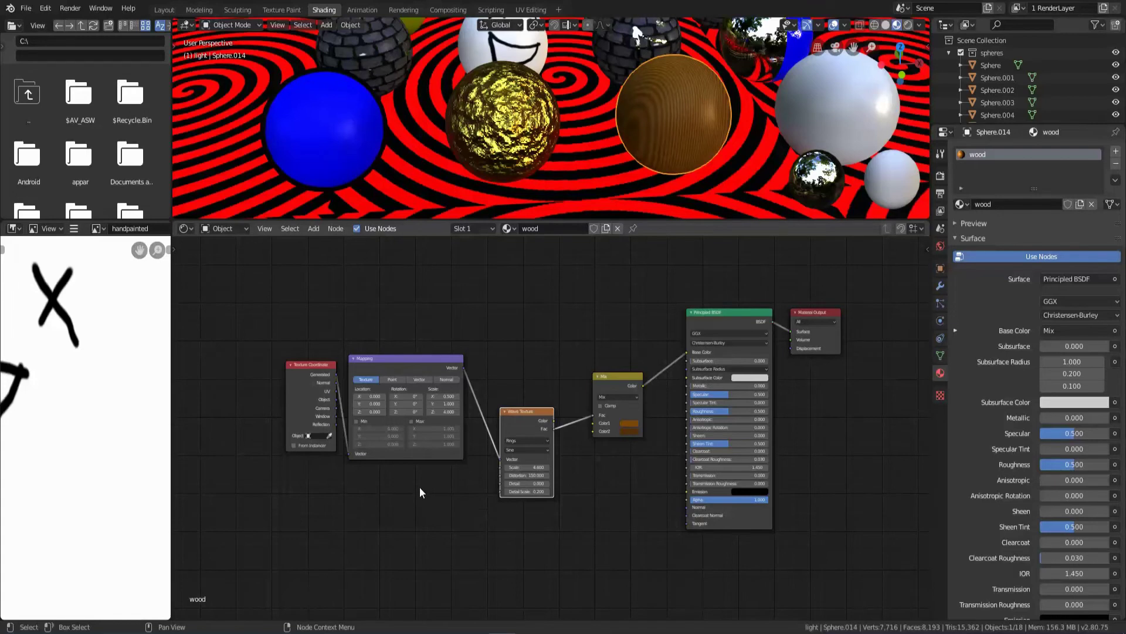
# Add an unconnected Noise Texture node placed left below the Mapping setup.
pyautogui.press('shift+a')
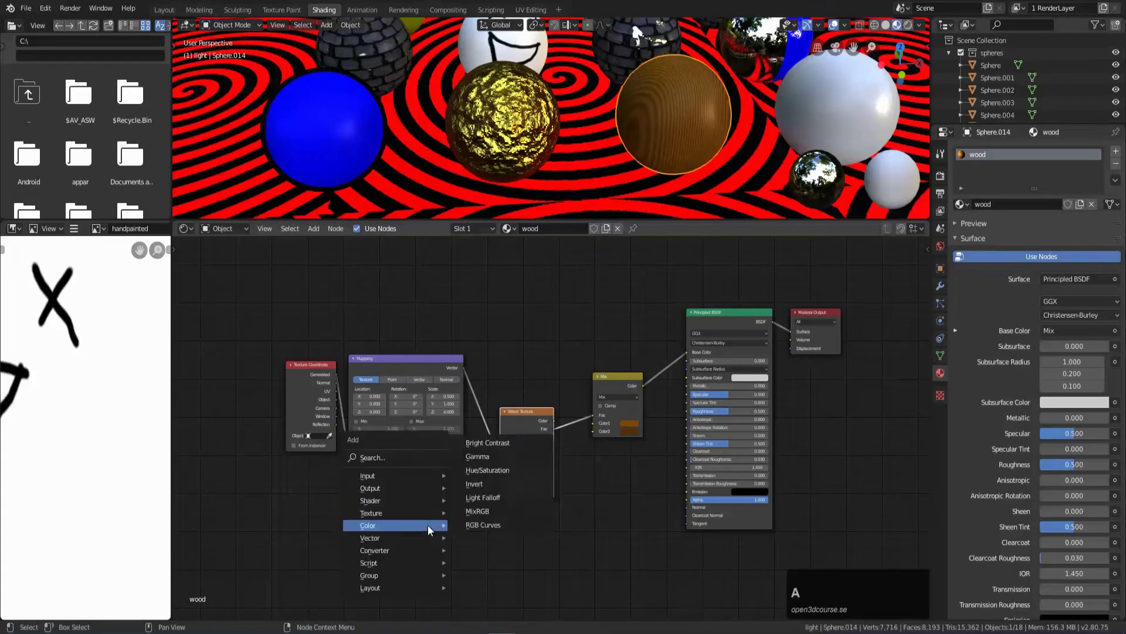
pyautogui.click(496, 466)
pyautogui.click(366, 489)
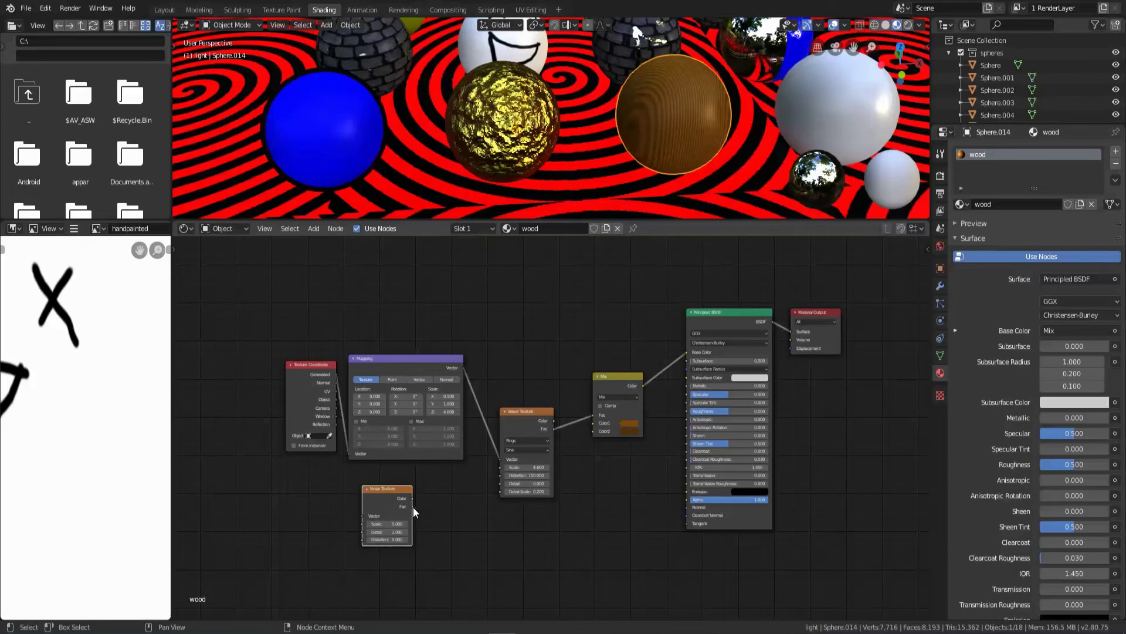
pyautogui.click(415, 510)
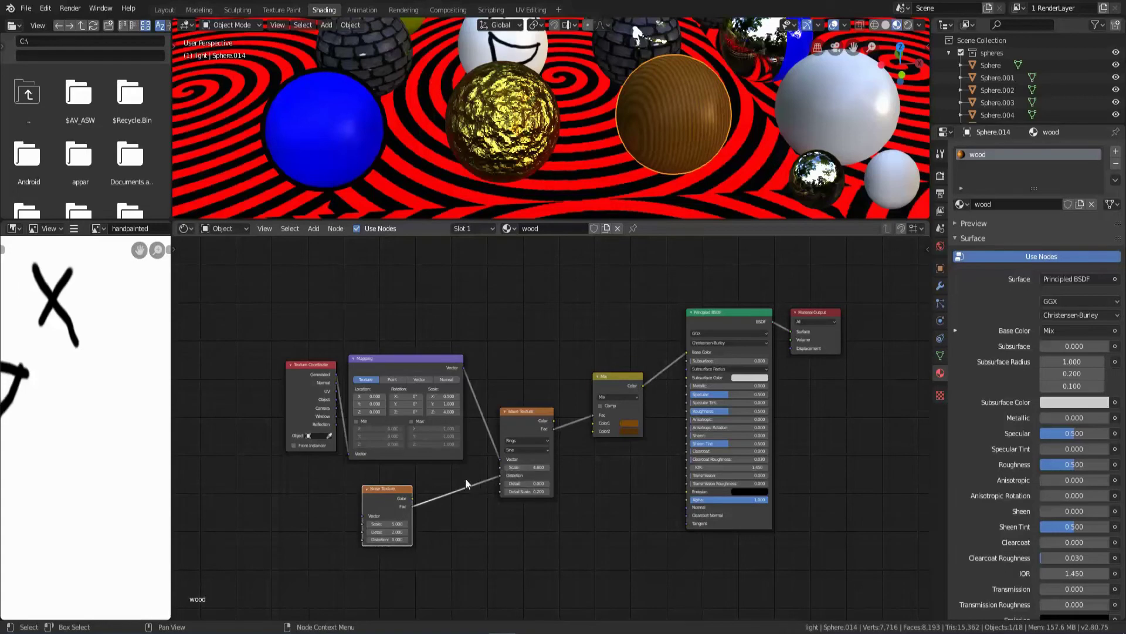
pyautogui.rightClick(467, 484)
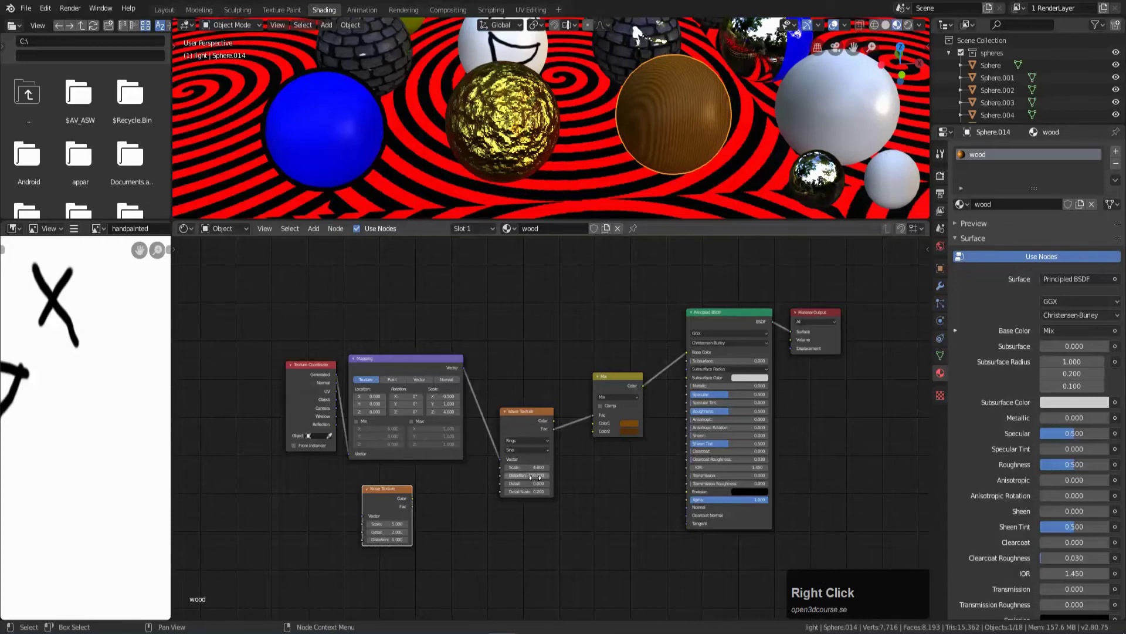
pyautogui.click(385, 496)
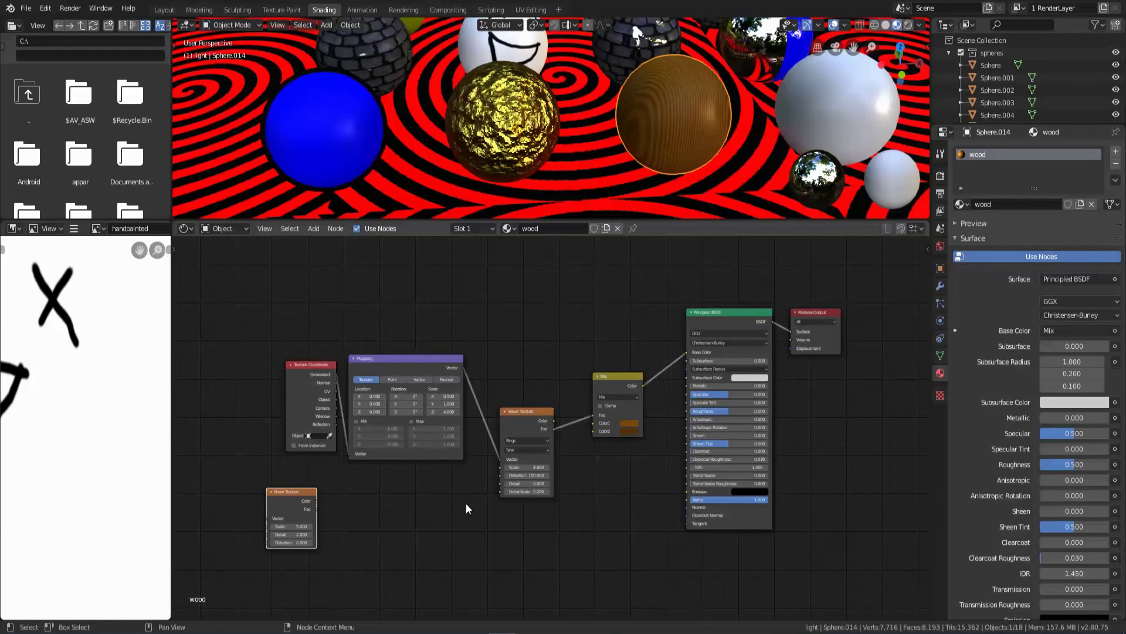
# Add a Math node set to Multiply by 142 and feed its result into the Wave distortion.
pyautogui.press('shift+a')
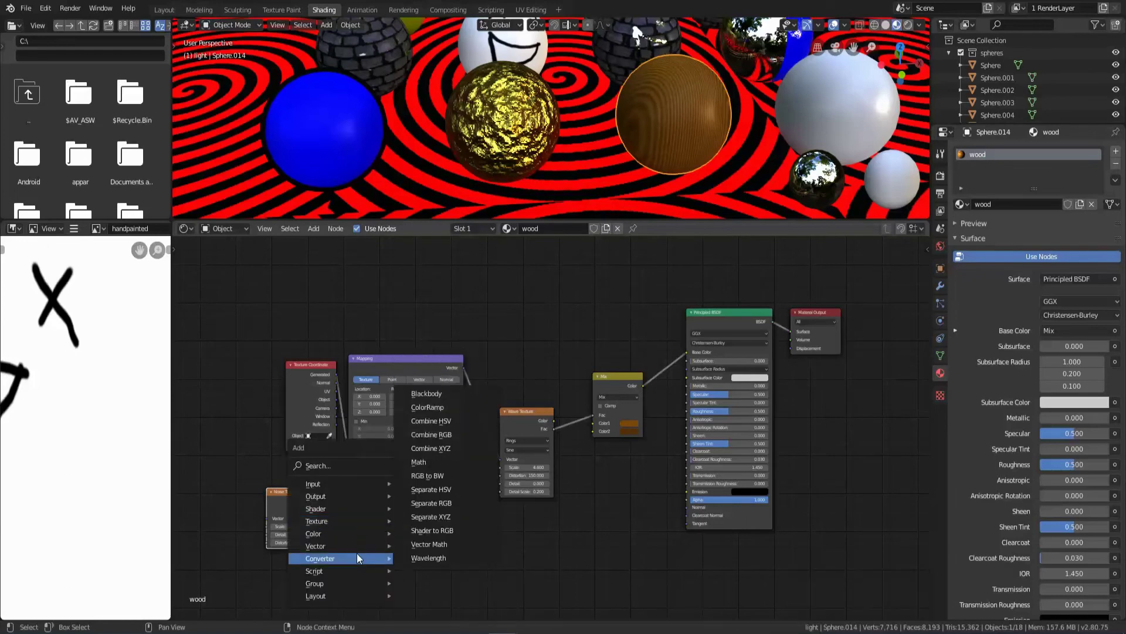
pyautogui.click(437, 465)
pyautogui.click(394, 481)
pyautogui.scroll(3)
pyautogui.moveTo(408, 536); pyautogui.dragTo(574, 366)
pyautogui.click(571, 396)
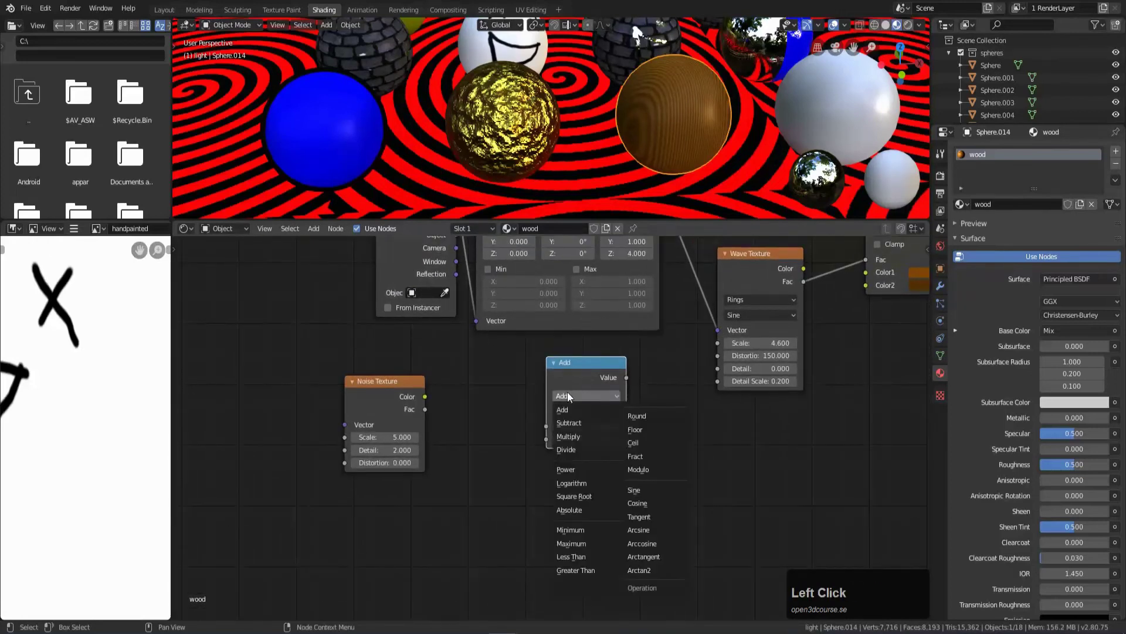
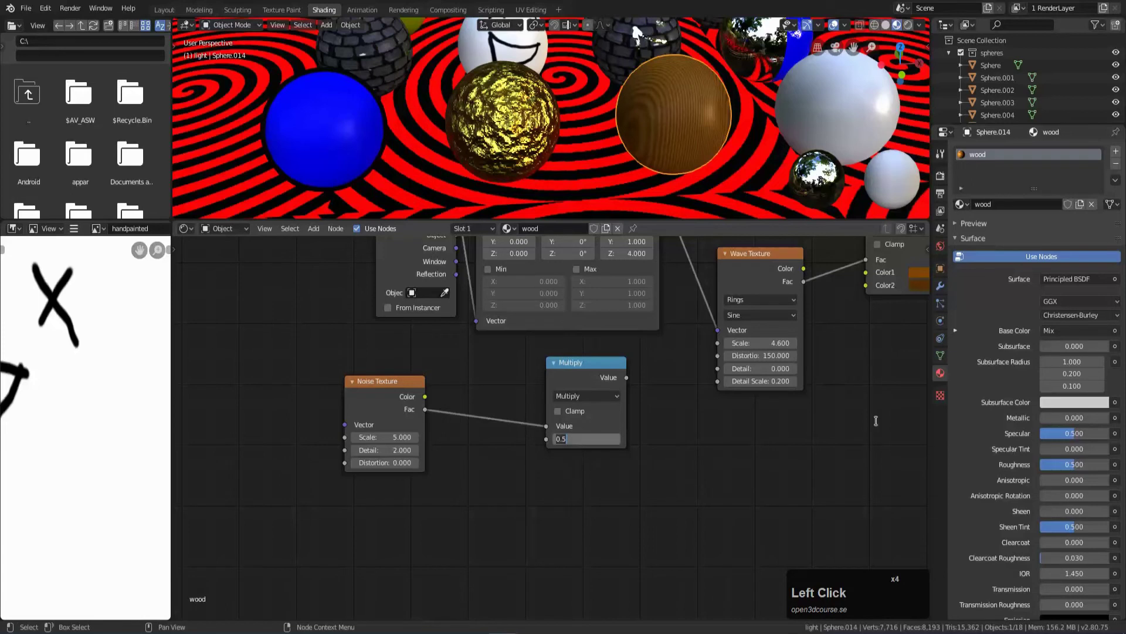
pyautogui.press('KP_1')
pyautogui.press('KP_2')
pyautogui.press('Return')
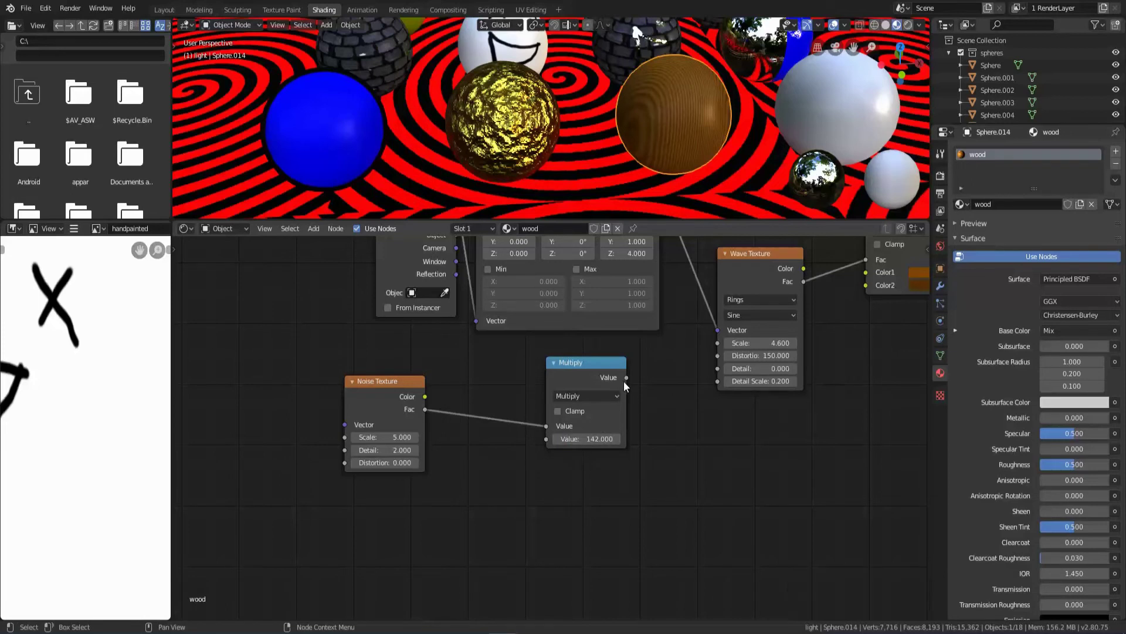
pyautogui.moveTo(629, 382); pyautogui.dragTo(720, 362)
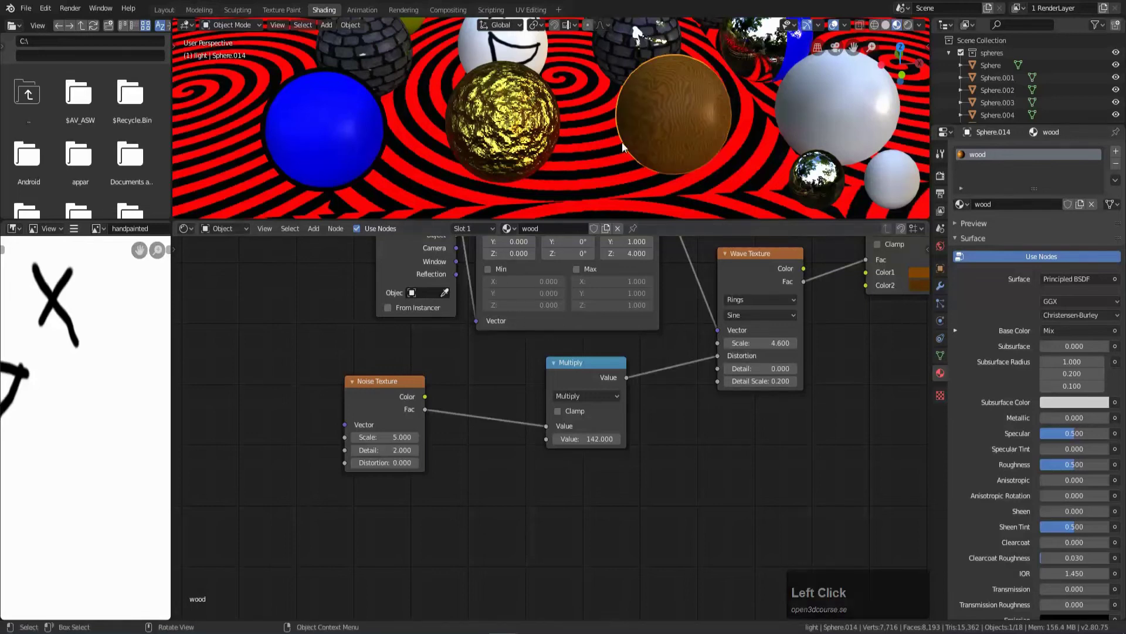
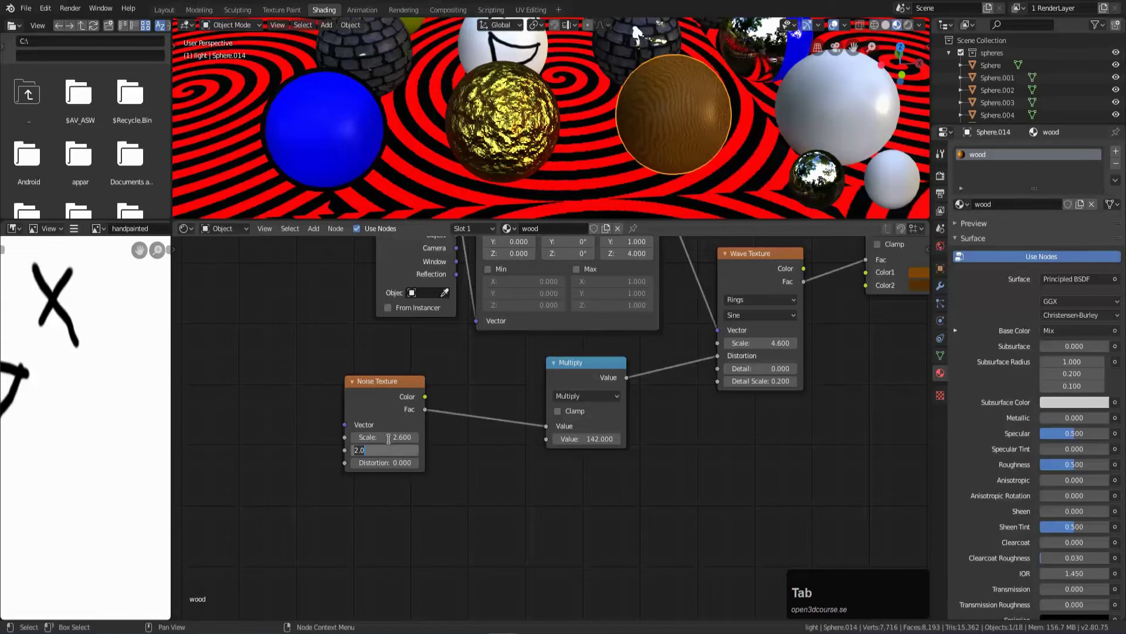
# Set the Noise Texture detail to 1 and distortion to 0.25.
pyautogui.press('KP_1')
pyautogui.press('Tab')
pyautogui.press('KP_0')
pyautogui.press('KP_2')
pyautogui.press('KP_5')
pyautogui.press('Return')
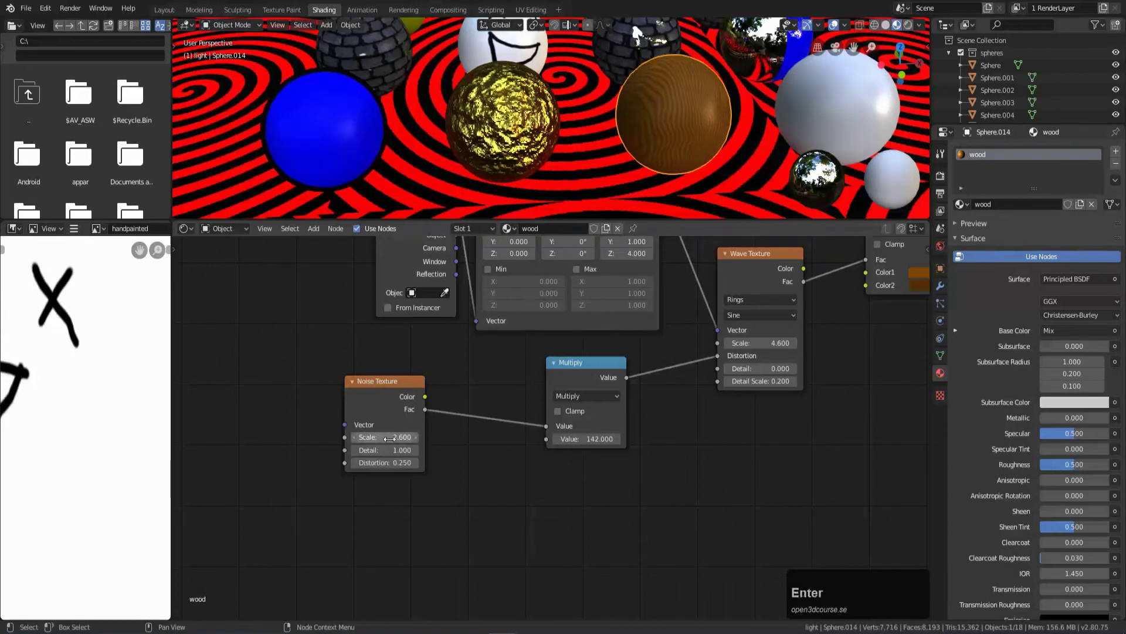
pyautogui.moveTo(679, 136); pyautogui.dragTo(644, 150)
pyautogui.scroll(-3)
pyautogui.scroll(-3)
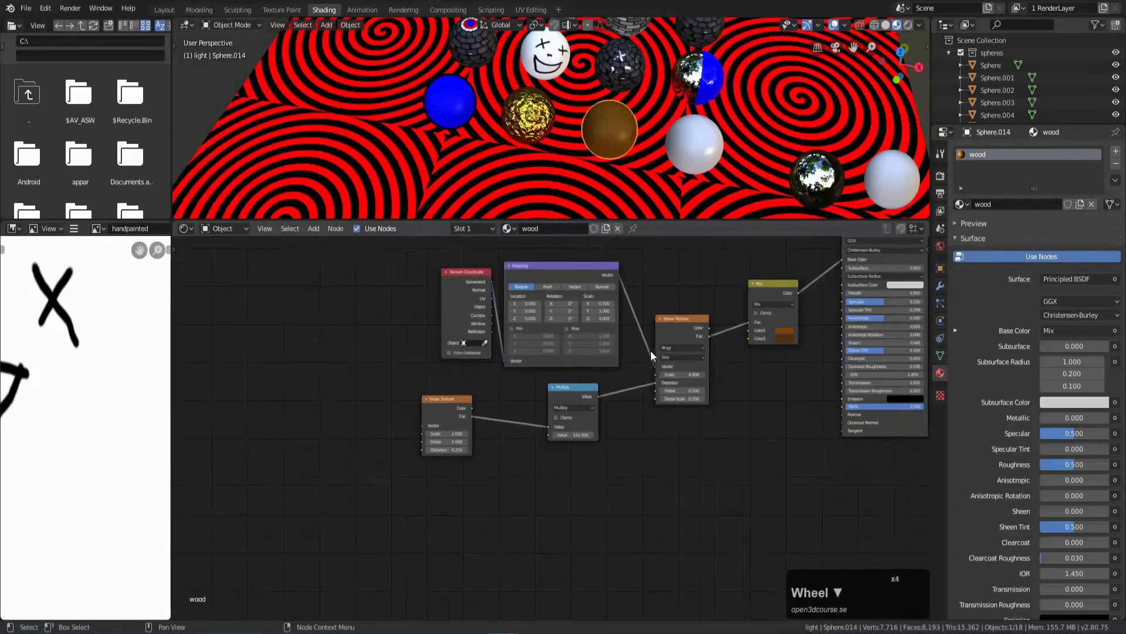
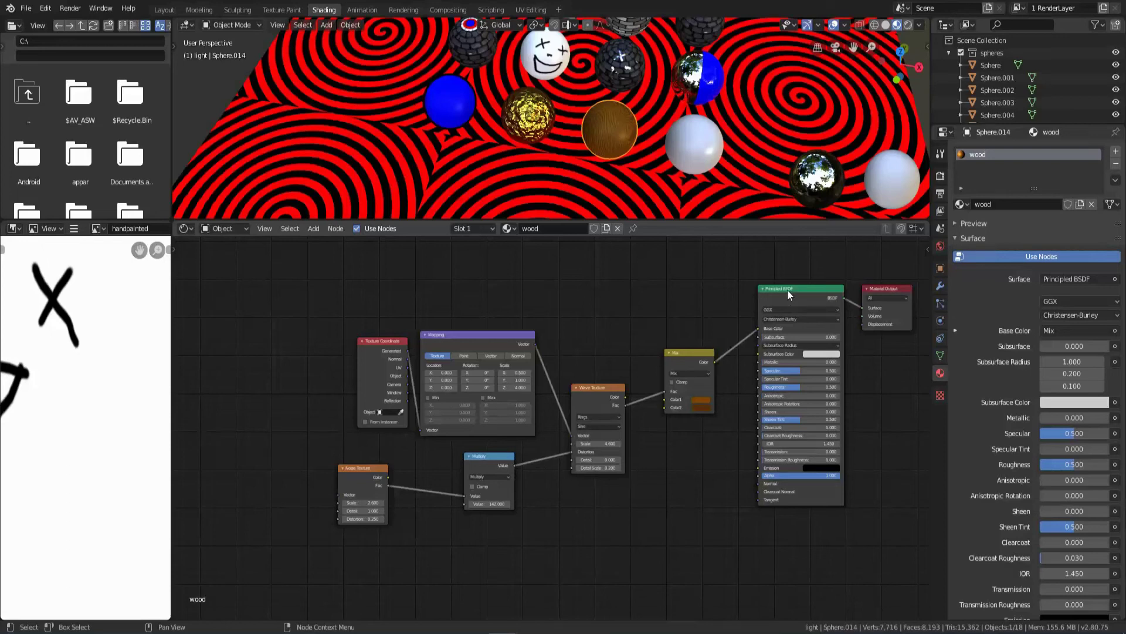
# Select the texture setup nodes for grouping.
pyautogui.click(895, 295)
pyautogui.click(795, 293)
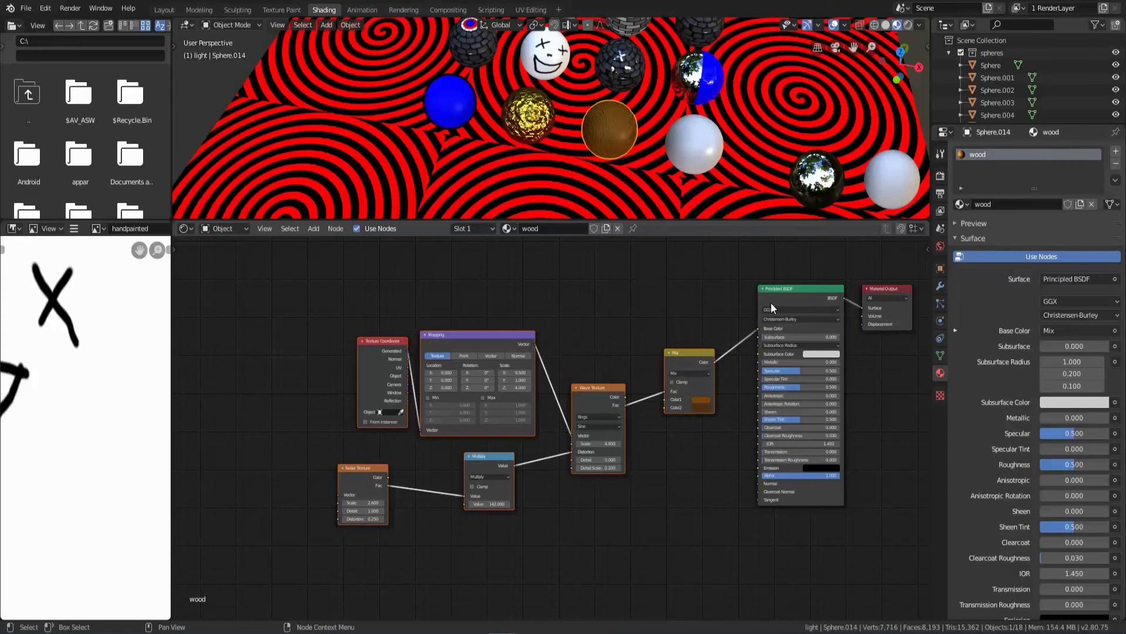
# Group the selected texture nodes with Ctrl+G and review the result.
pyautogui.press('ctrl+g')
pyautogui.press('ctrl+z')
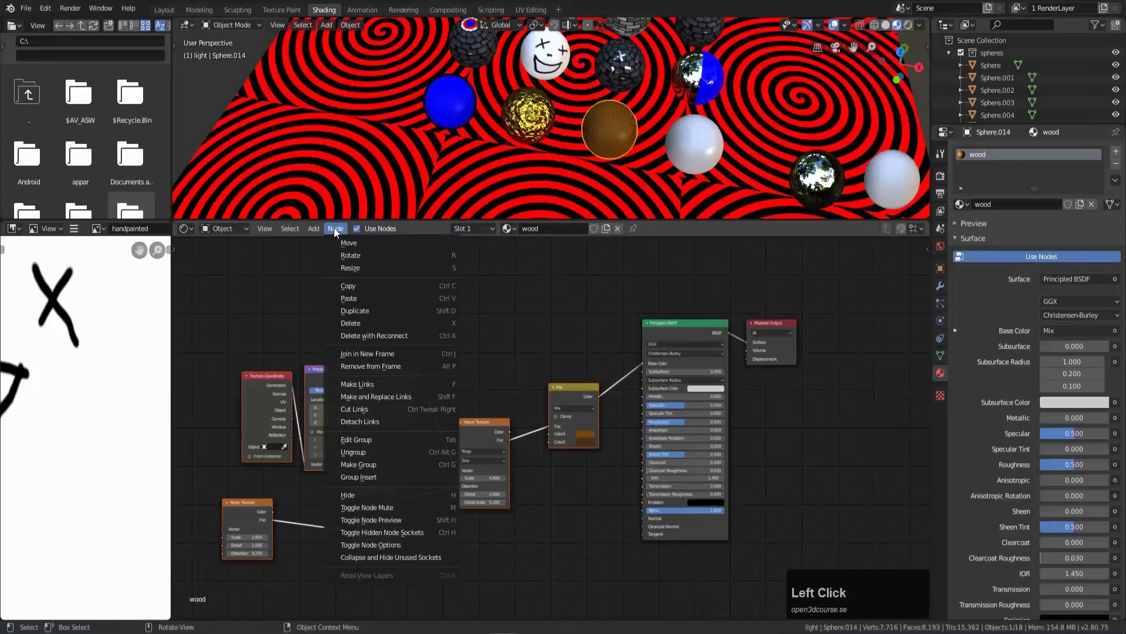
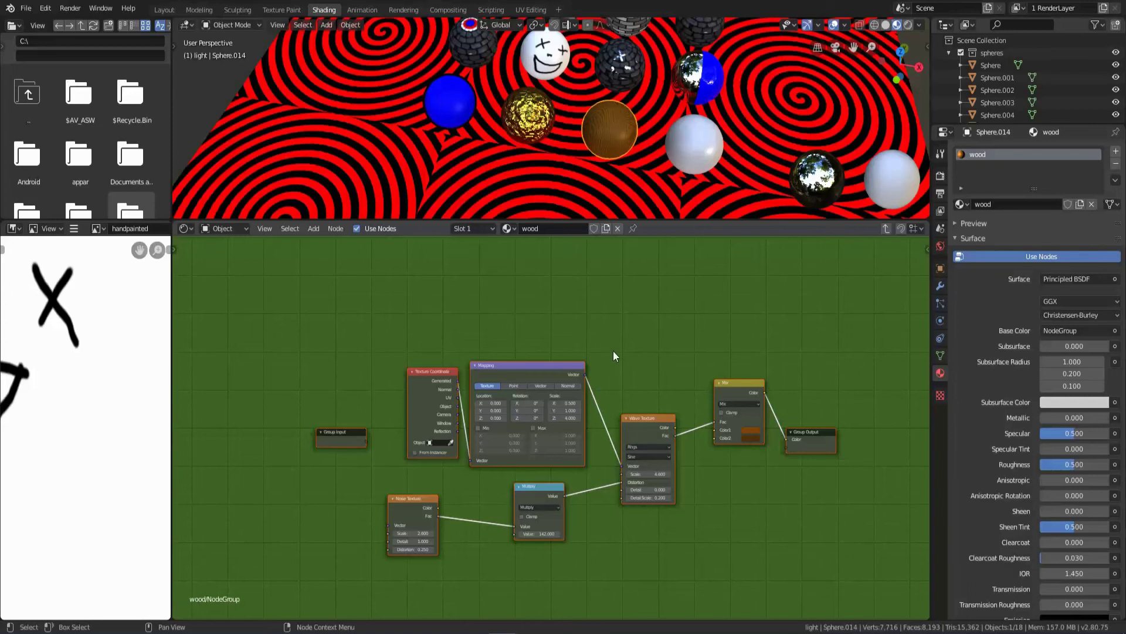
pyautogui.scroll(3)
pyautogui.middleClick(851, 489)
pyautogui.scroll(3)
# Reposition the Group Output and Group Input nodes around the texture nodes.
pyautogui.click(707, 332)
pyautogui.click(709, 328)
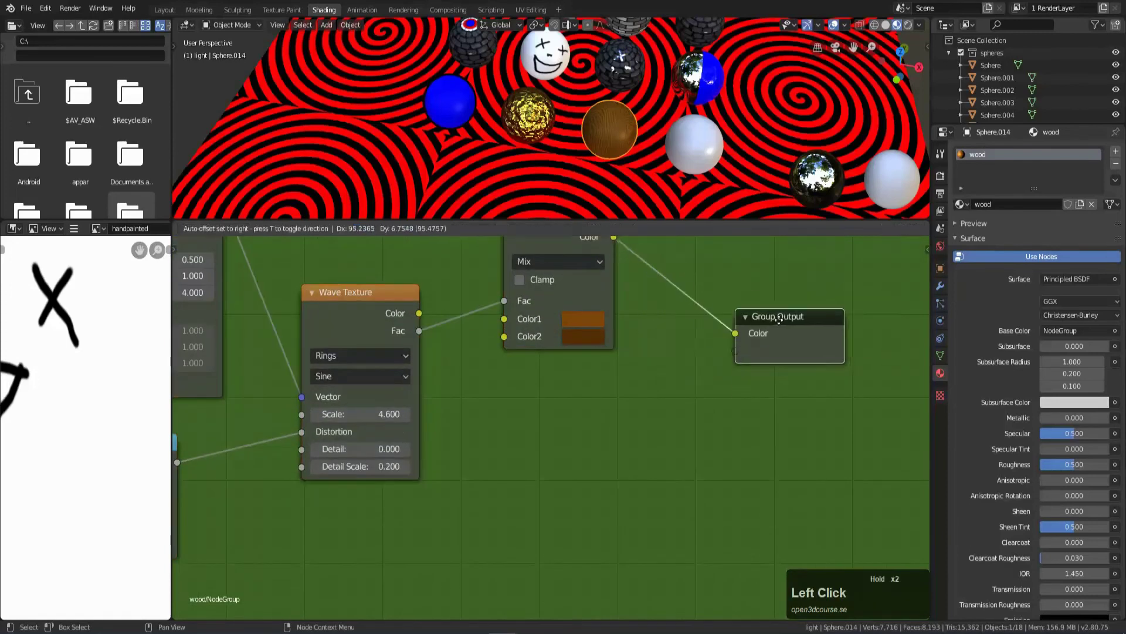
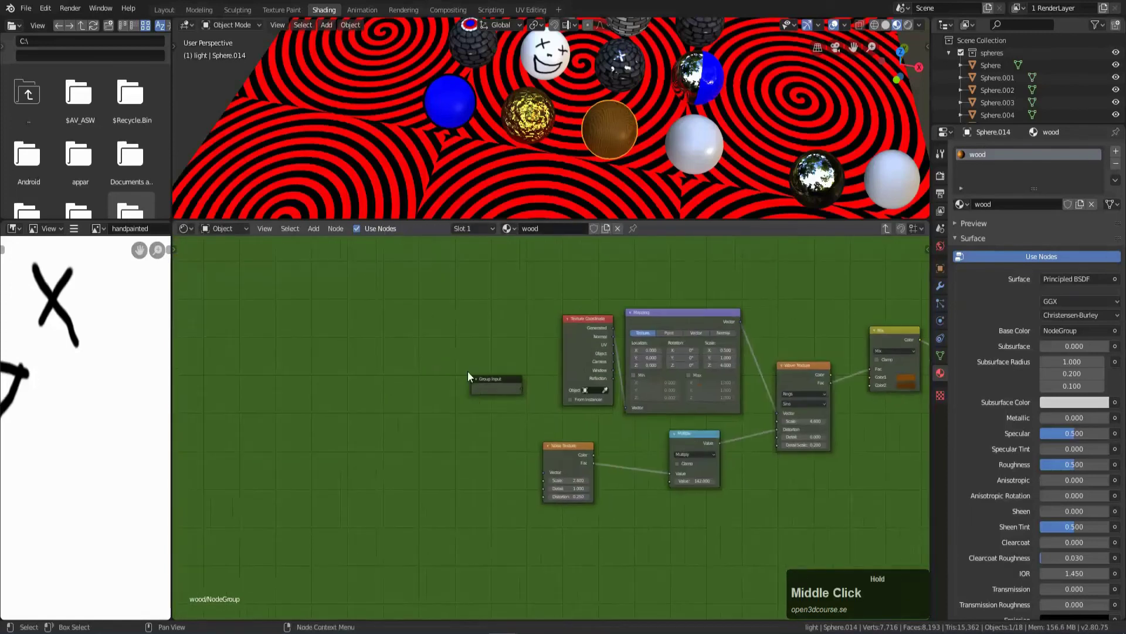
pyautogui.click(510, 383)
pyautogui.click(502, 383)
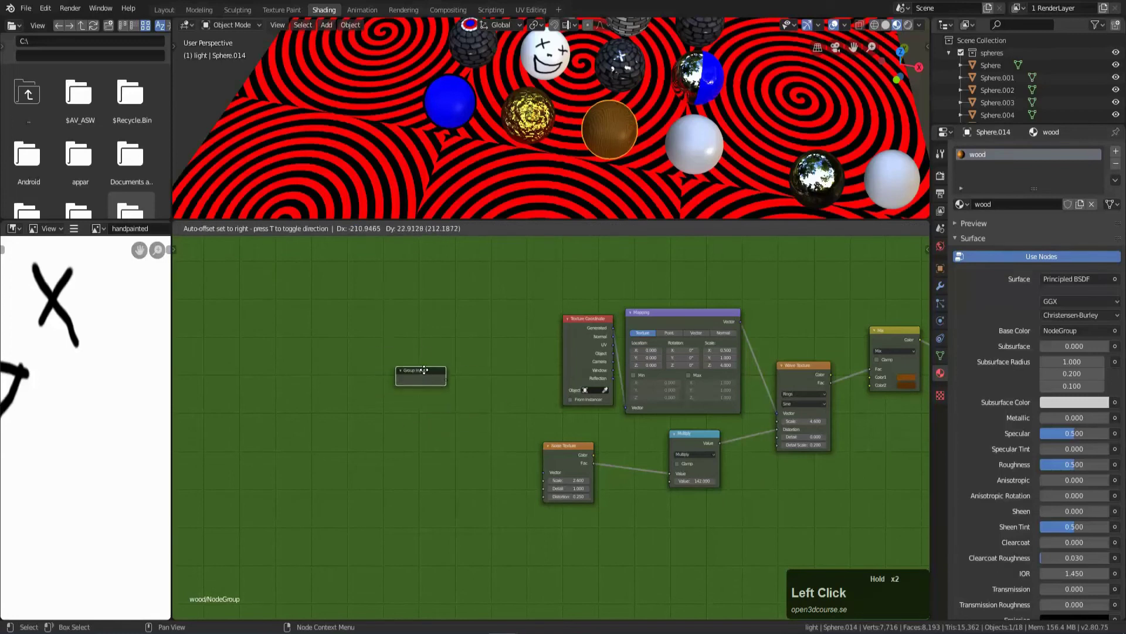
pyautogui.scroll(-3)
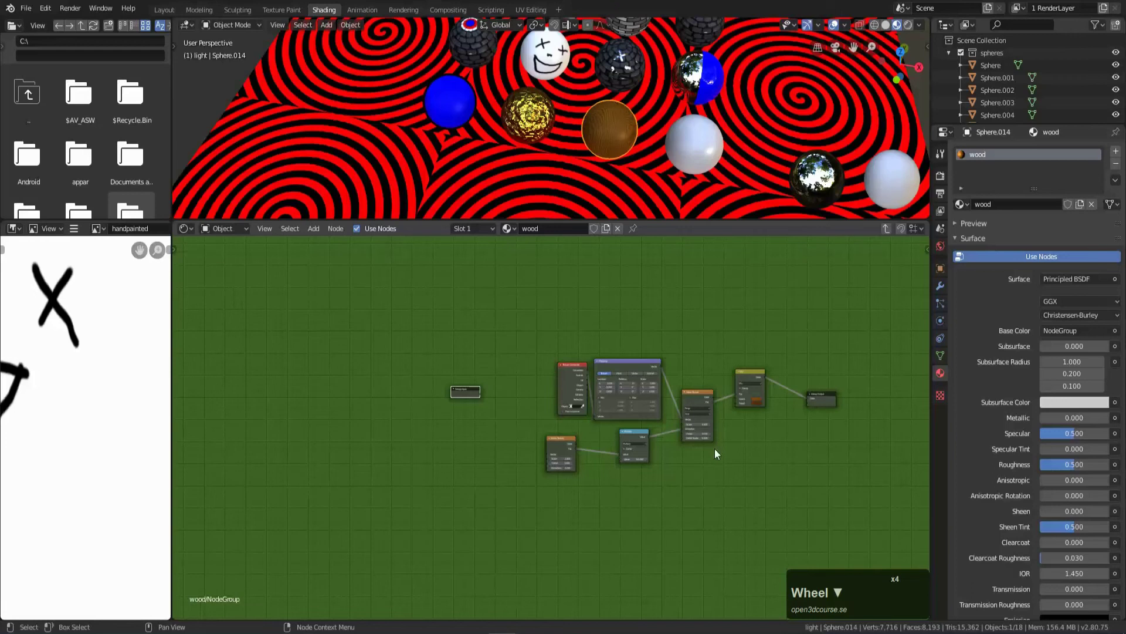
pyautogui.scroll(-3)
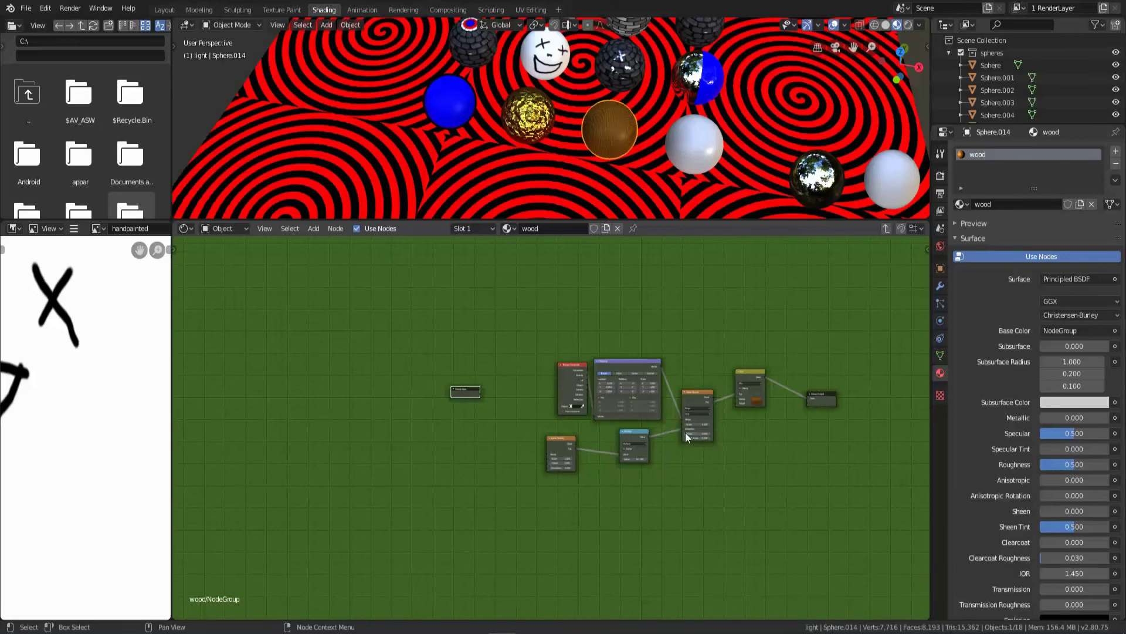
pyautogui.press('Tab')
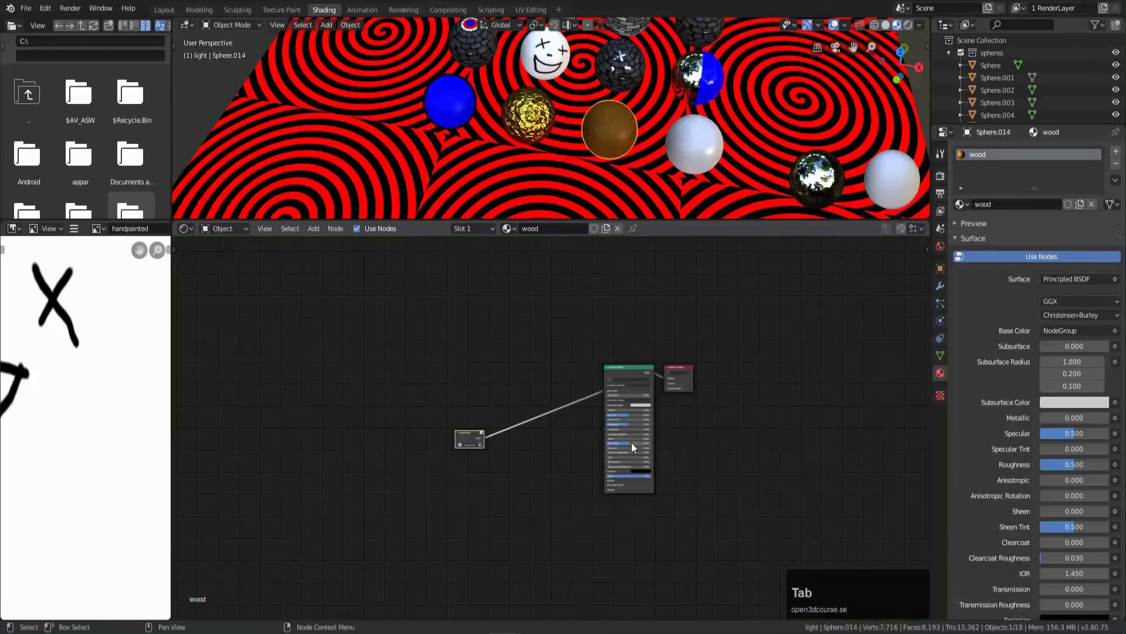
pyautogui.scroll(3)
pyautogui.click(408, 444)
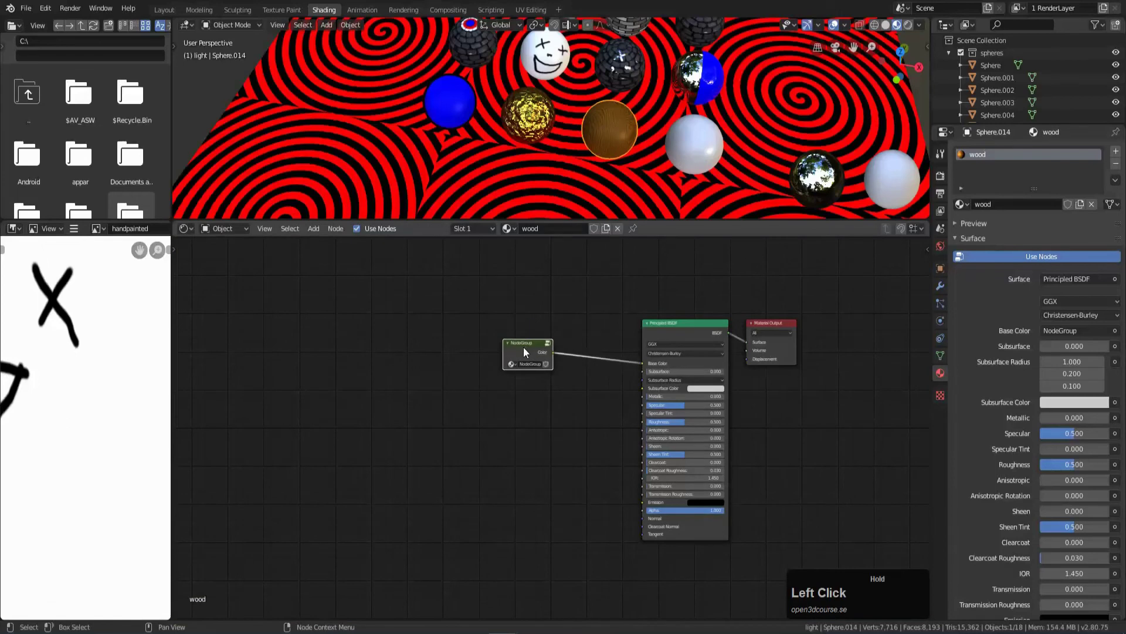
pyautogui.scroll(3)
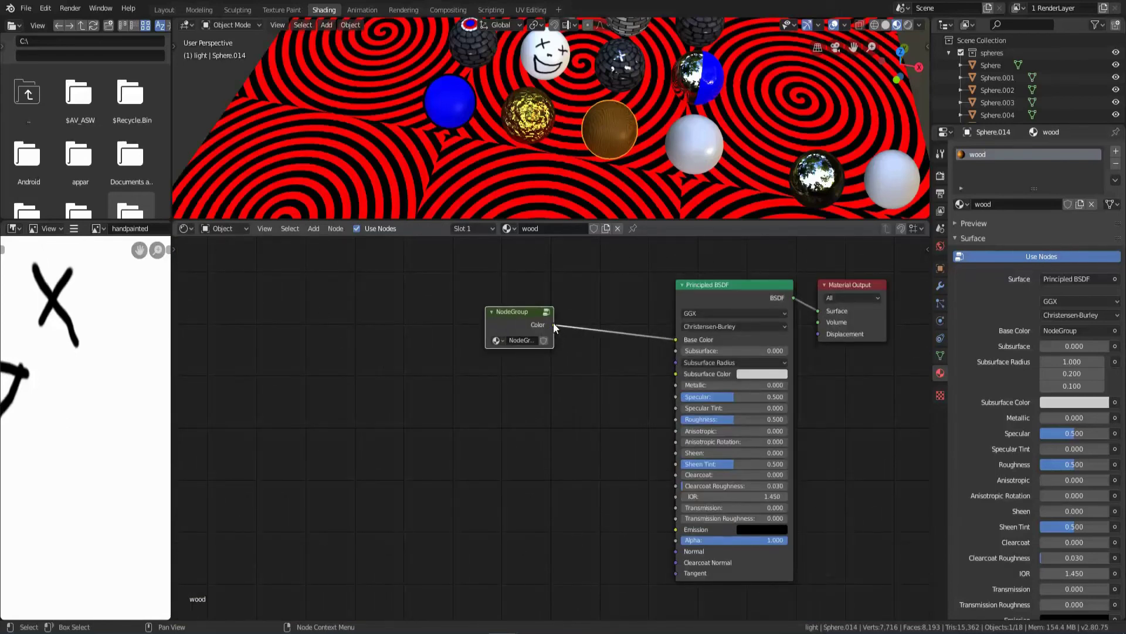
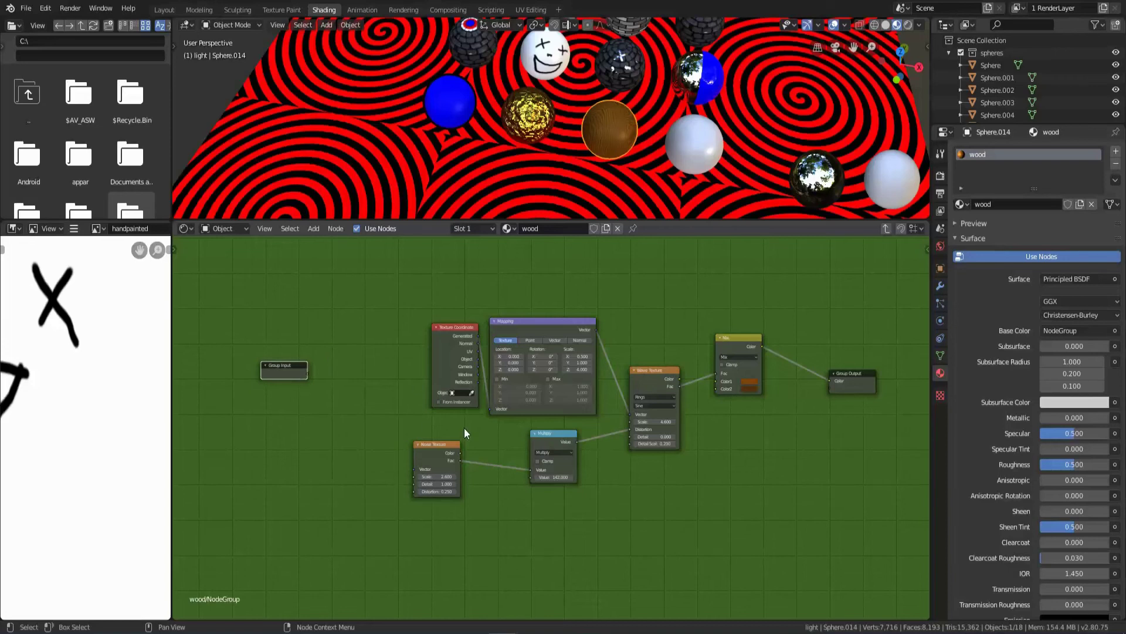
# Expose the Mix node's Color1 and Color2 as group inputs and exit the group.
pyautogui.moveTo(462, 425); pyautogui.dragTo(799, 369)
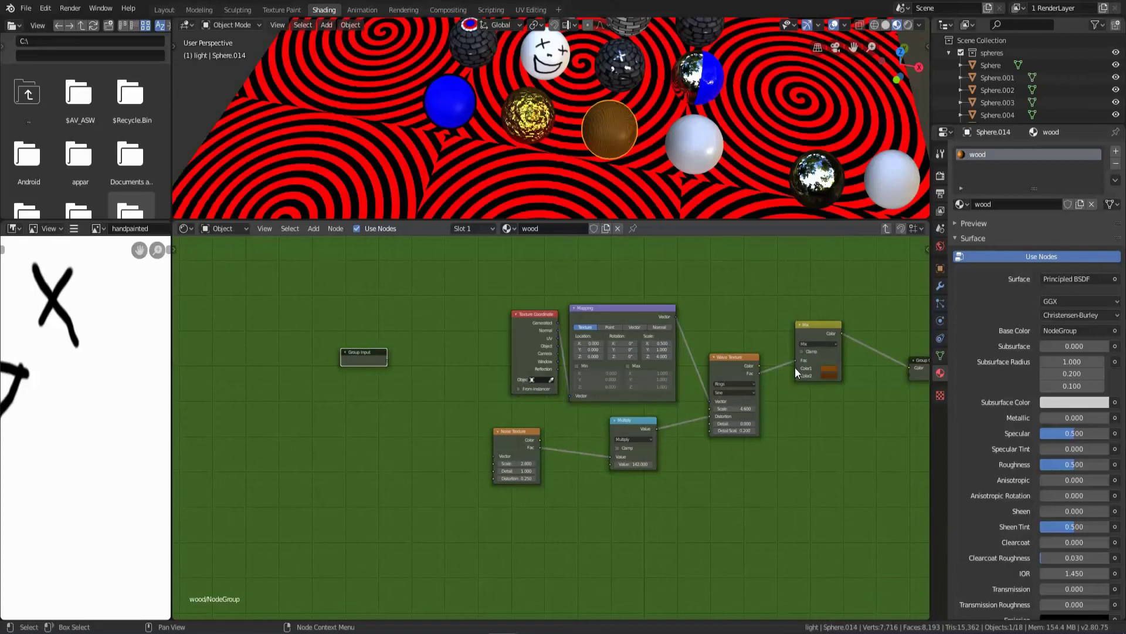
pyautogui.moveTo(800, 369); pyautogui.dragTo(389, 365)
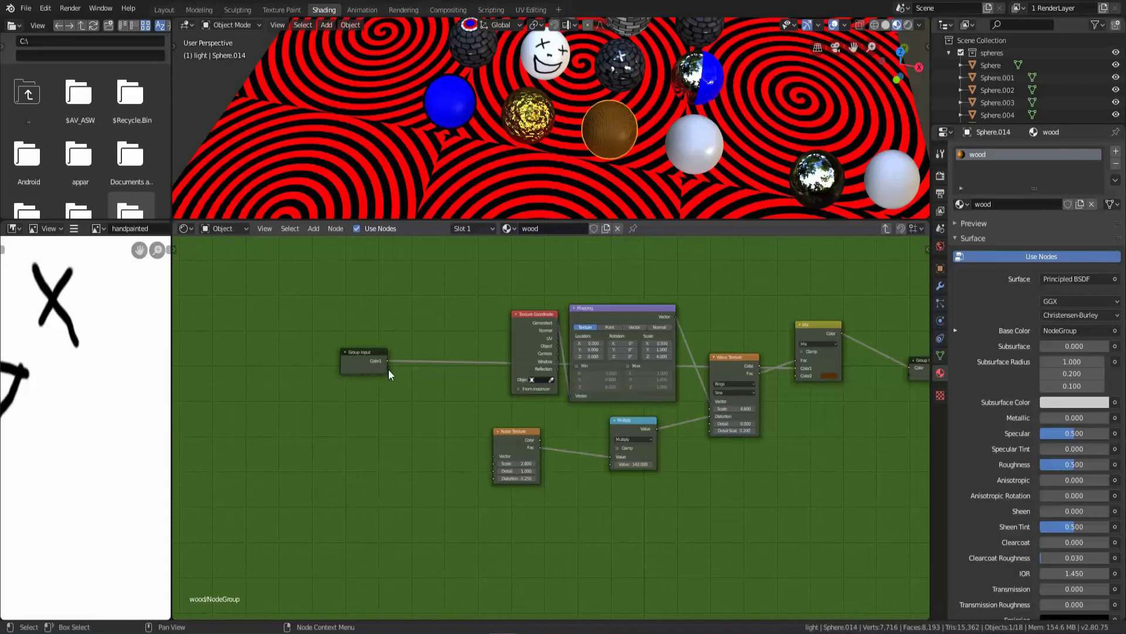
pyautogui.click(798, 381)
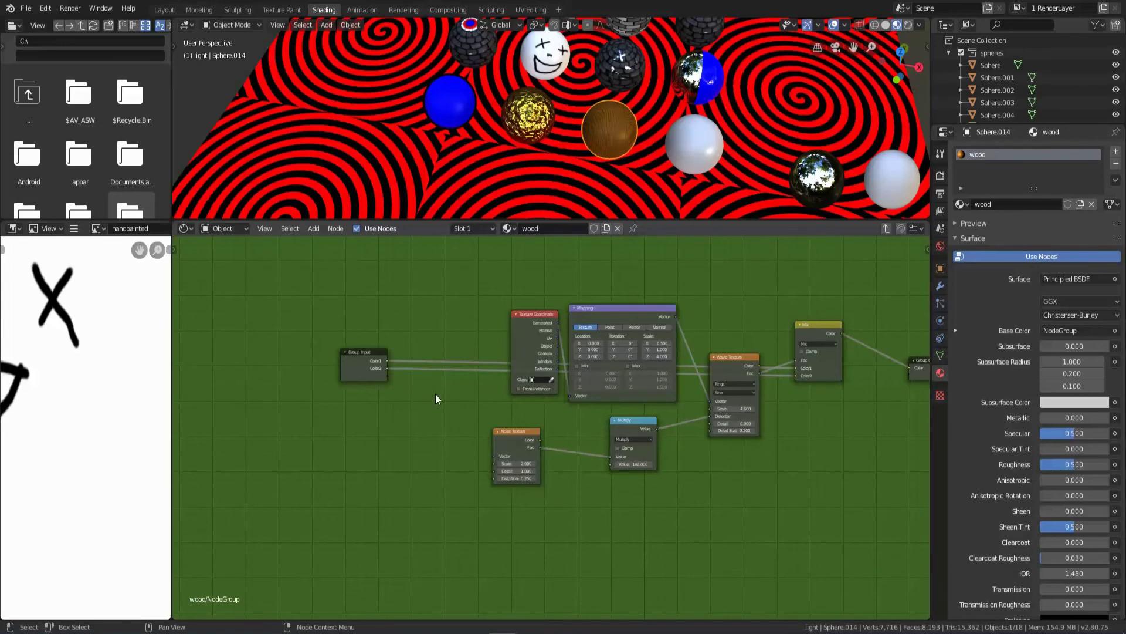
pyautogui.press('Tab')
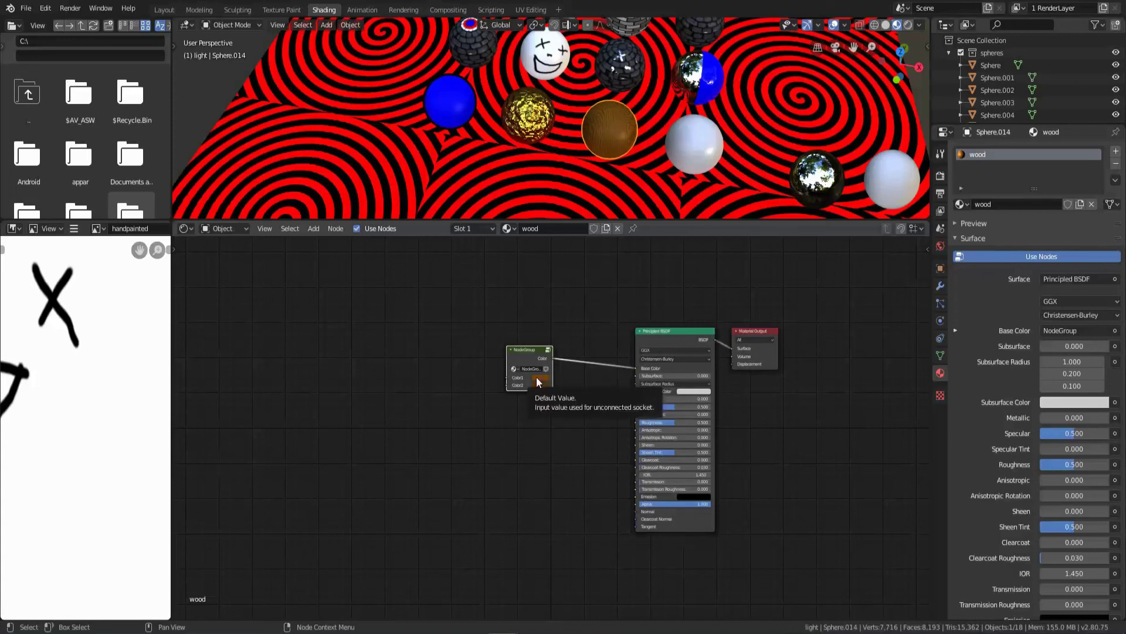
# Reposition the NodeGroup node, try a red Color1 and undo it back to brown.
pyautogui.click(538, 354)
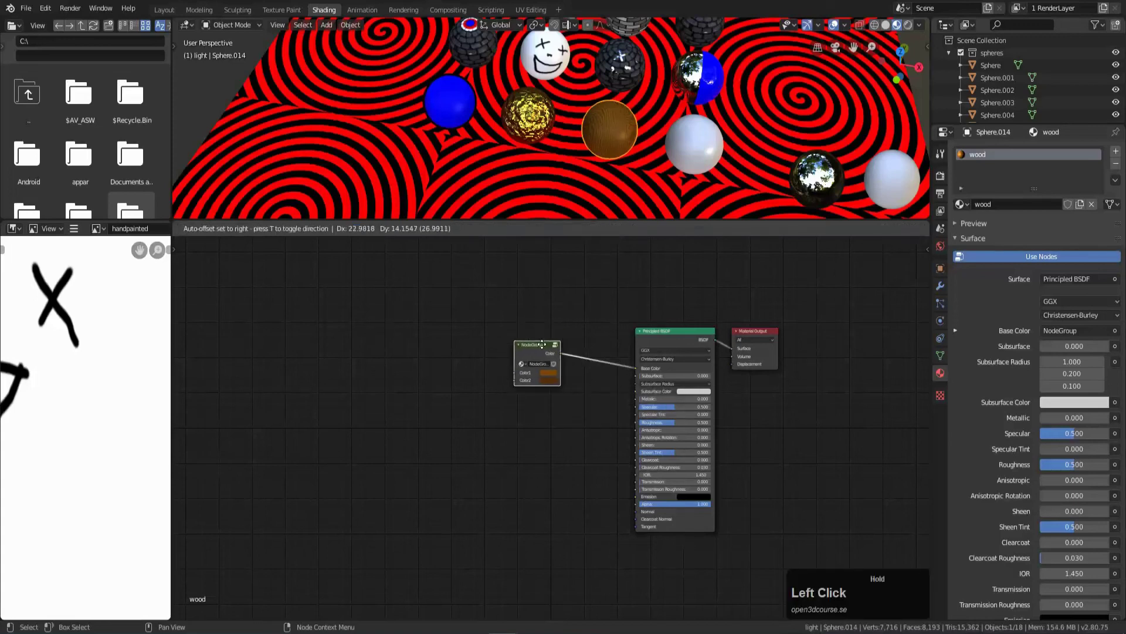
pyautogui.click(539, 347)
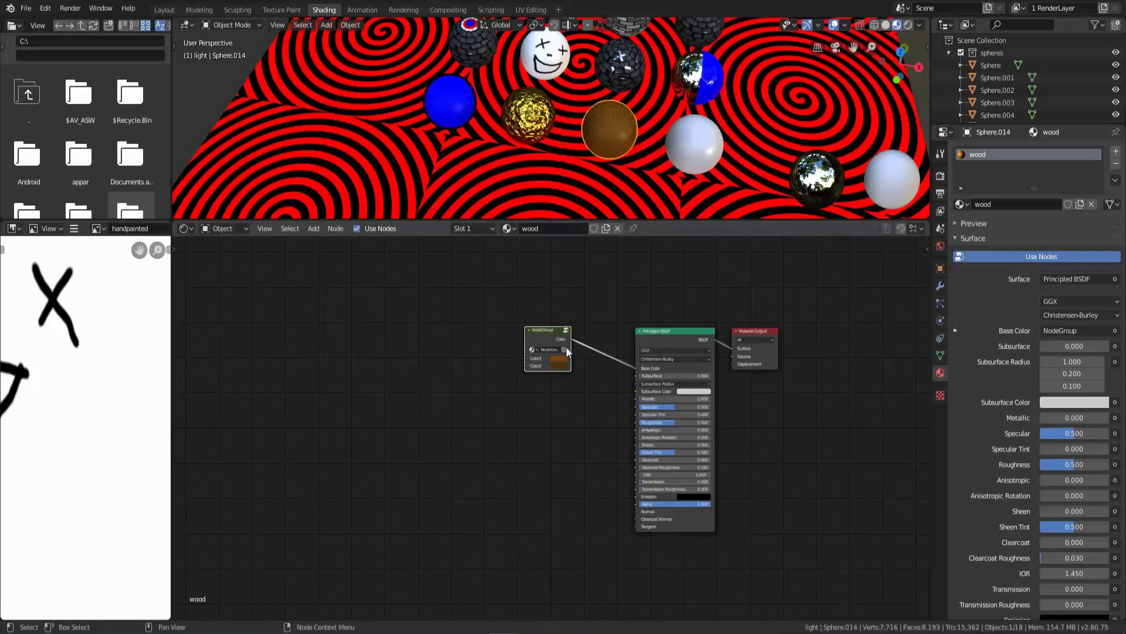
pyautogui.click(565, 362)
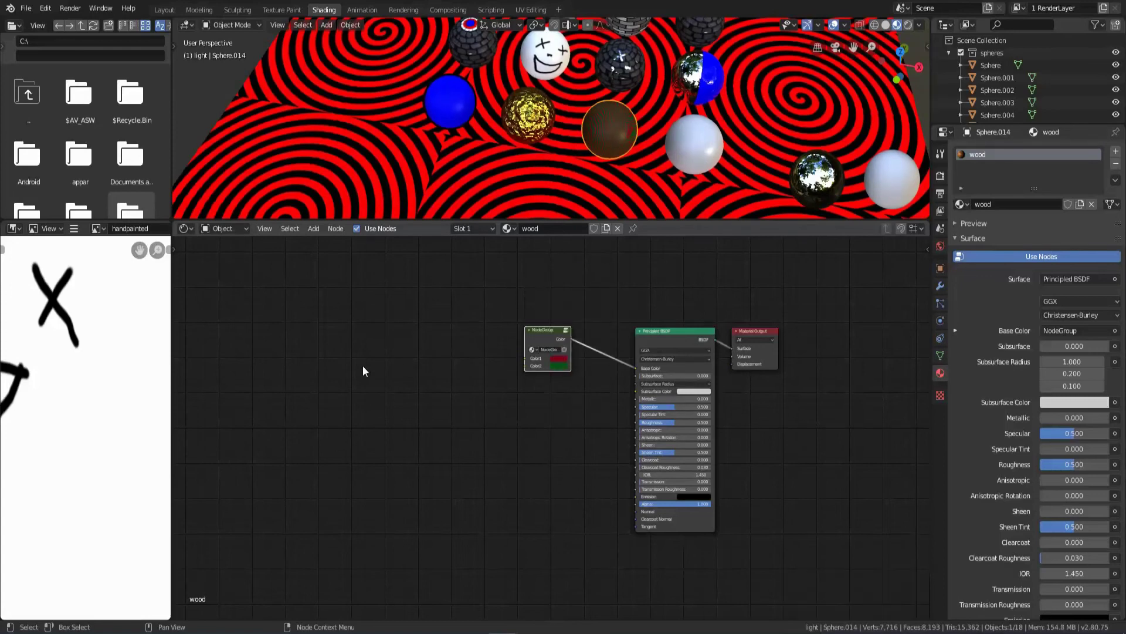
pyautogui.press('ctrl+z')
pyautogui.press('ctrl+z')
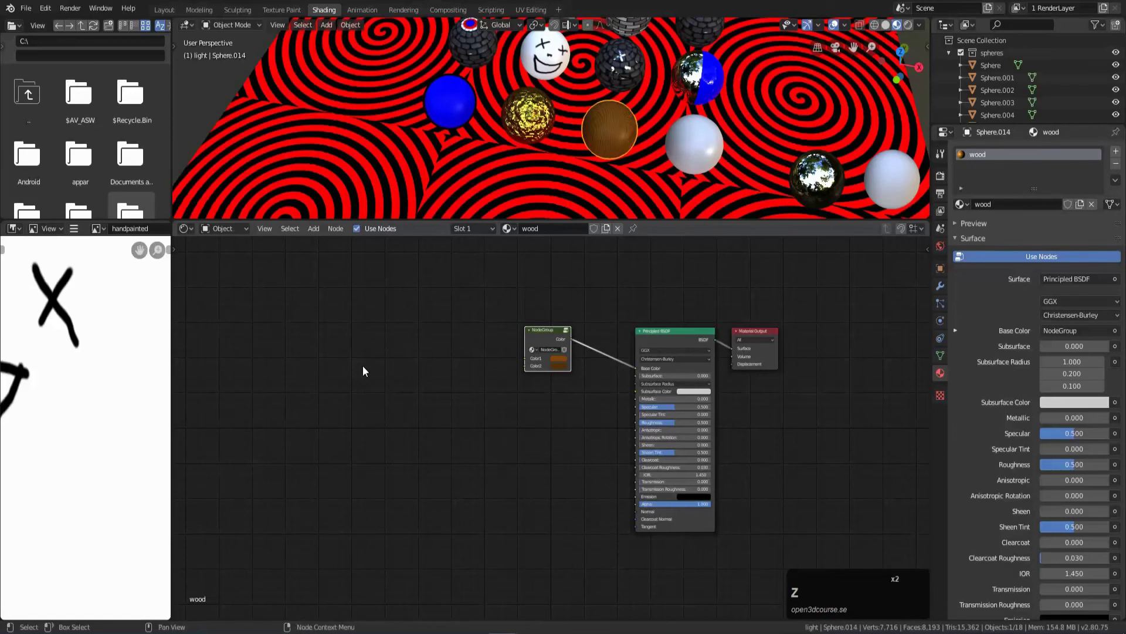
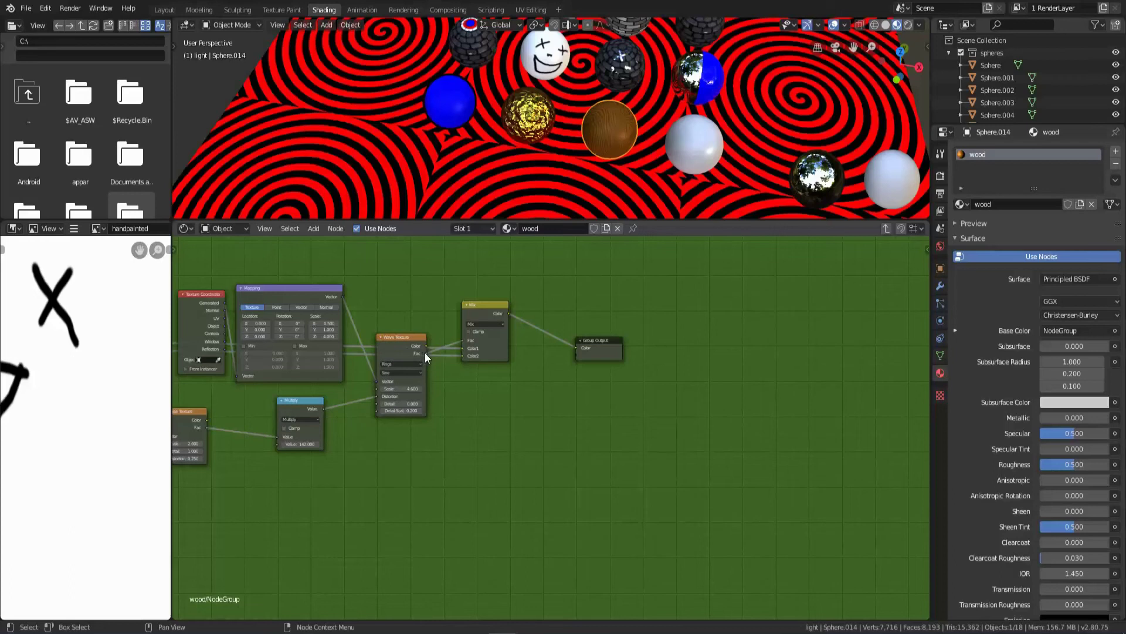
# Expose the Wave Texture Fac as a group output and wire it to Principled BSDF Roughness.
pyautogui.moveTo(429, 358); pyautogui.dragTo(577, 362)
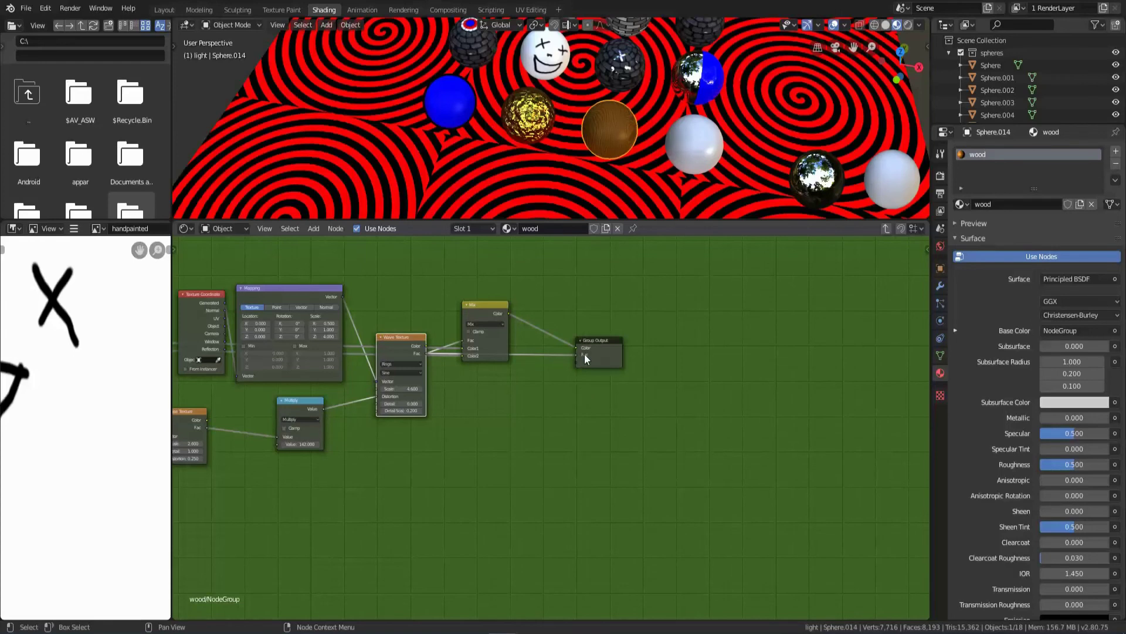
pyautogui.press('Tab')
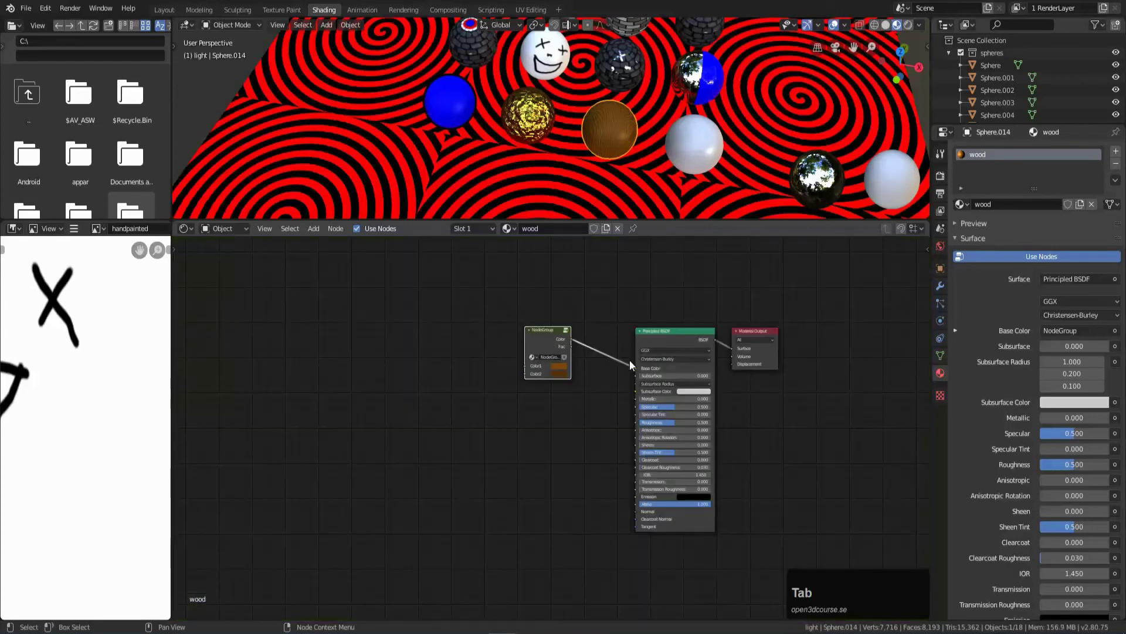
pyautogui.moveTo(575, 414); pyautogui.dragTo(510, 380)
pyautogui.moveTo(511, 380); pyautogui.dragTo(577, 452)
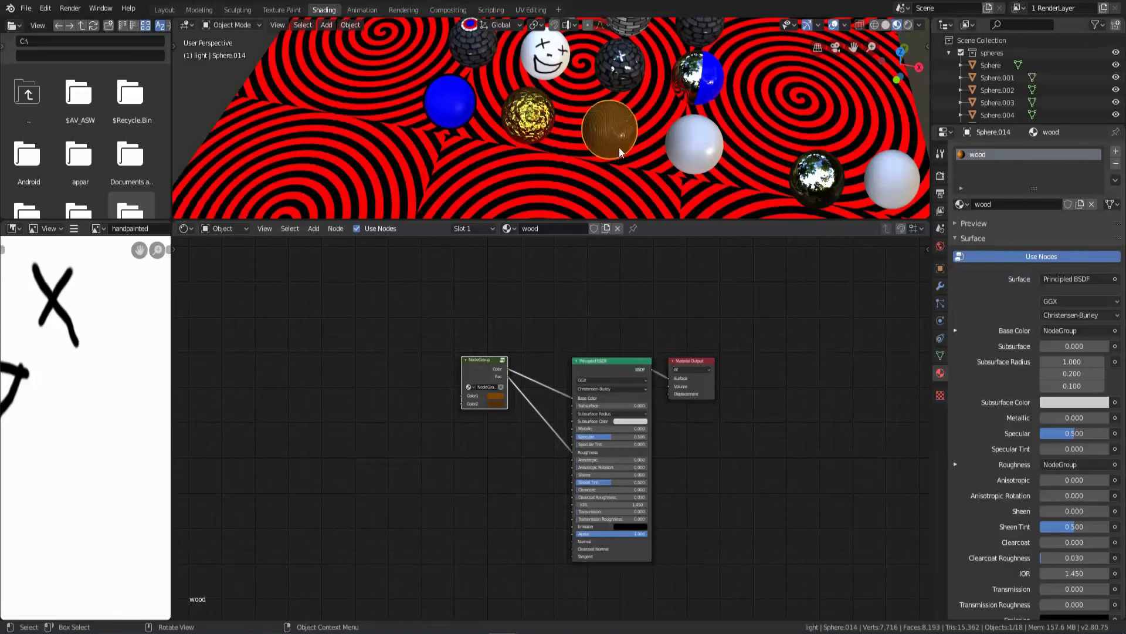
# Zoom the viewport to bring the wood sphere closer into view.
pyautogui.scroll(3)
pyautogui.scroll(-3)
pyautogui.moveTo(751, 148); pyautogui.dragTo(620, 151)
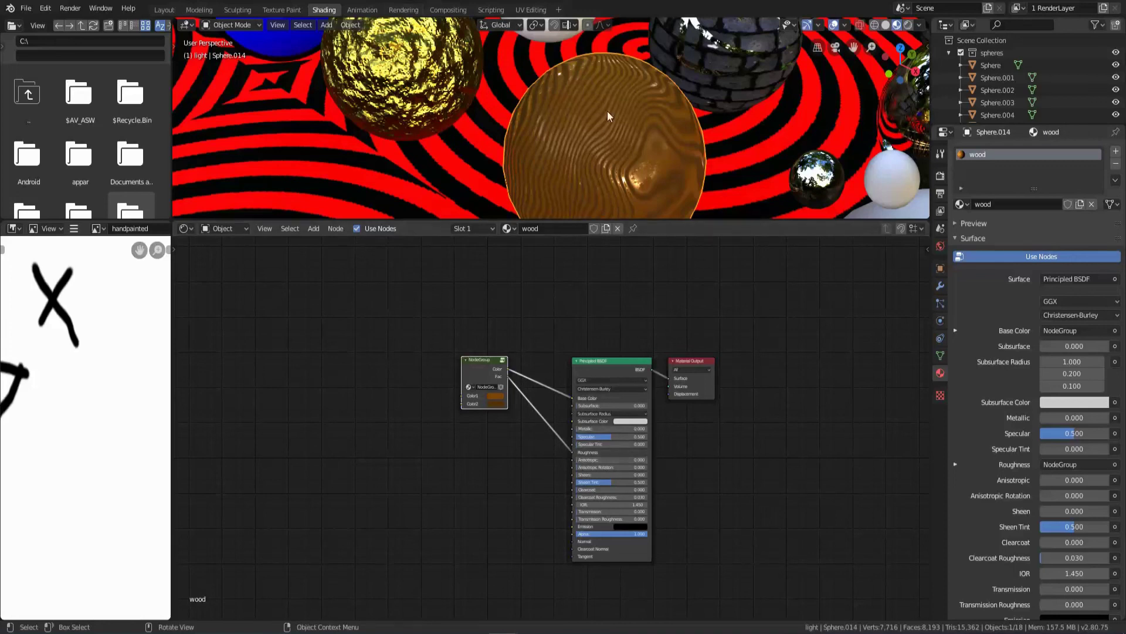
# Insert a ColorRamp inside the group between Wave Texture Fac and the group's Fac output.
pyautogui.click(483, 368)
pyautogui.press('Tab')
pyautogui.moveTo(600, 343); pyautogui.dragTo(664, 521)
pyautogui.press('shift+a')
pyautogui.click(671, 331)
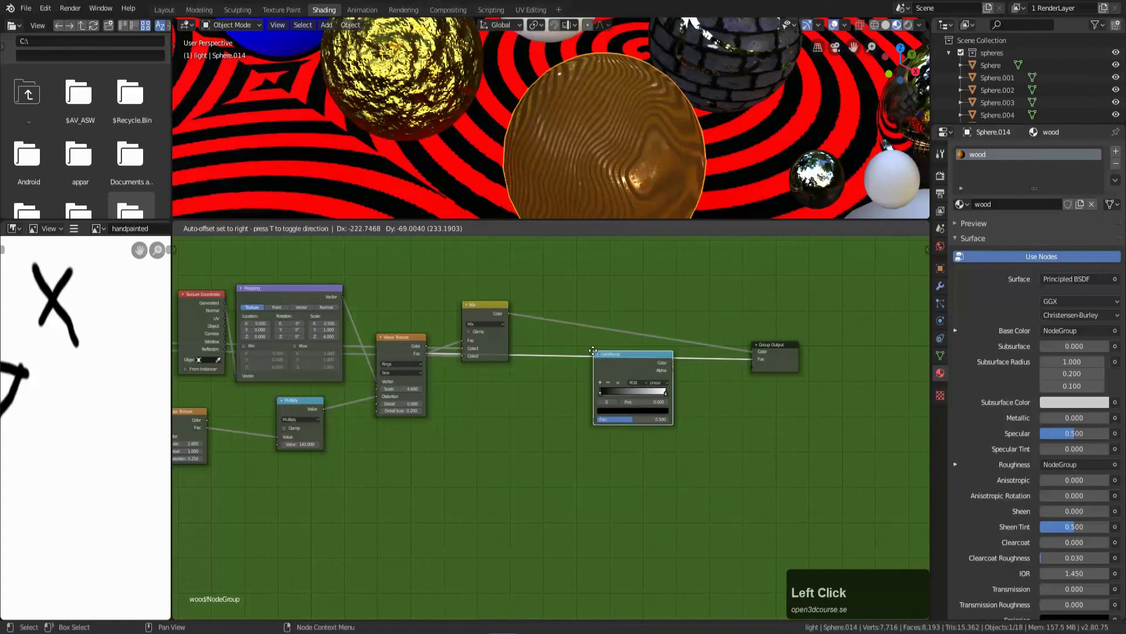
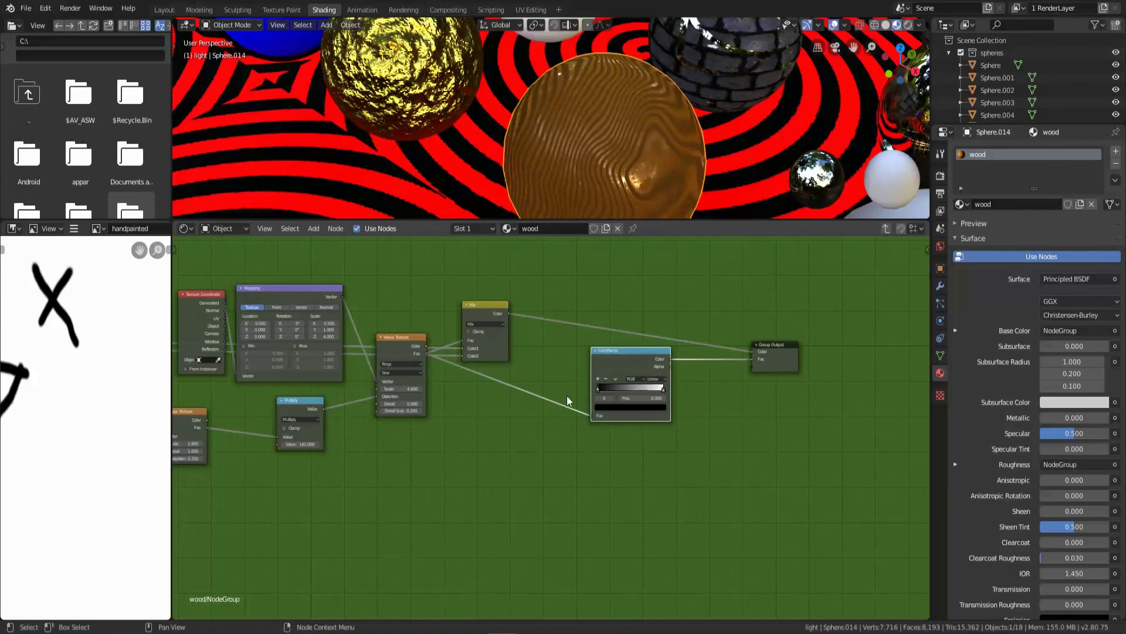
pyautogui.click(618, 356)
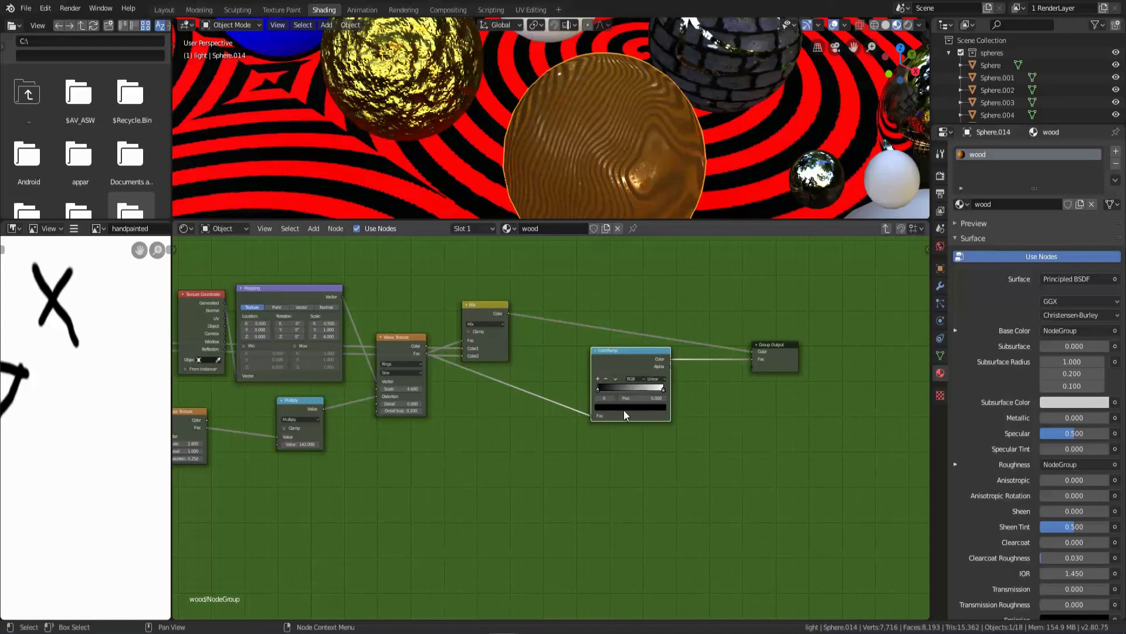
# Lighten the ColorRamp's dark stop and select its other stop.
pyautogui.click(627, 412)
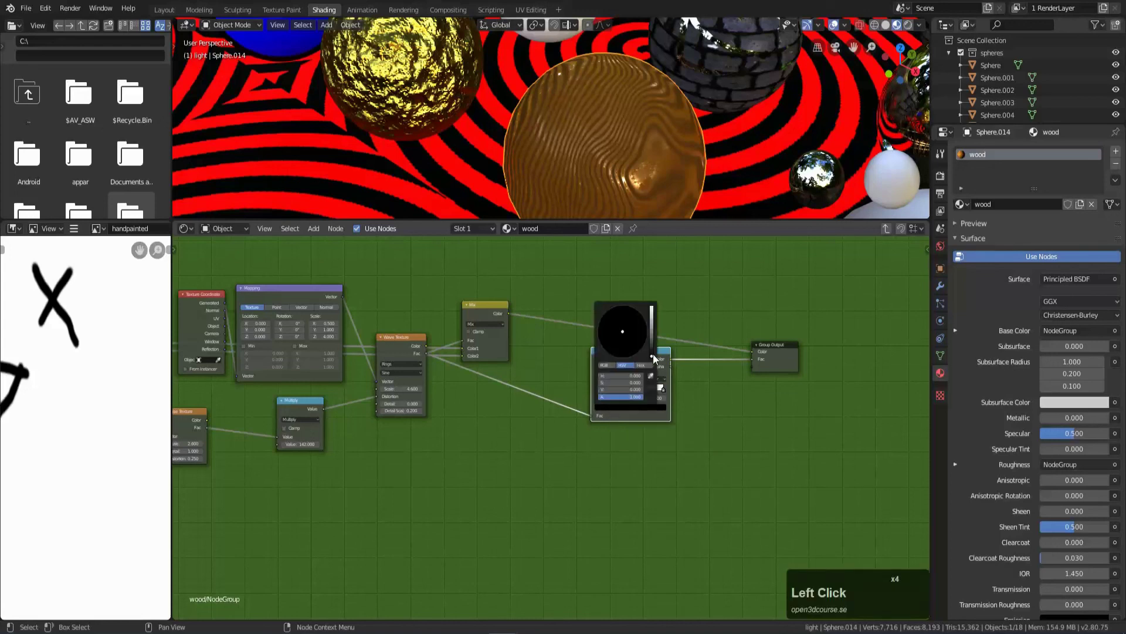
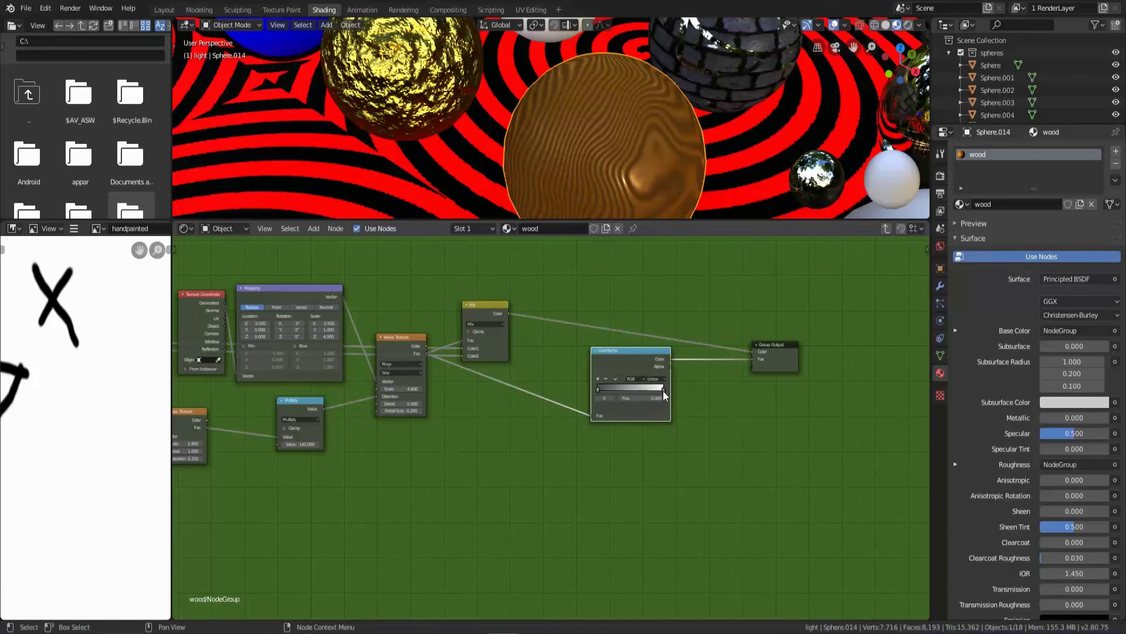
pyautogui.click(666, 396)
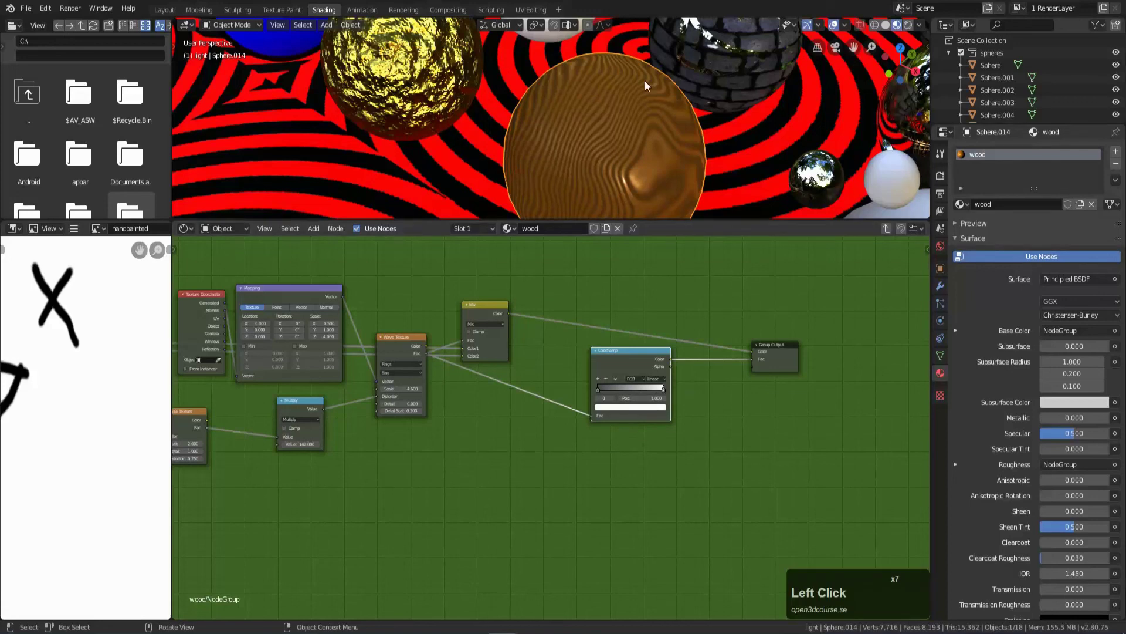
# Shift the ColorRamp stop colours toward grey to soften the roughness stripes.
pyautogui.click(647, 411)
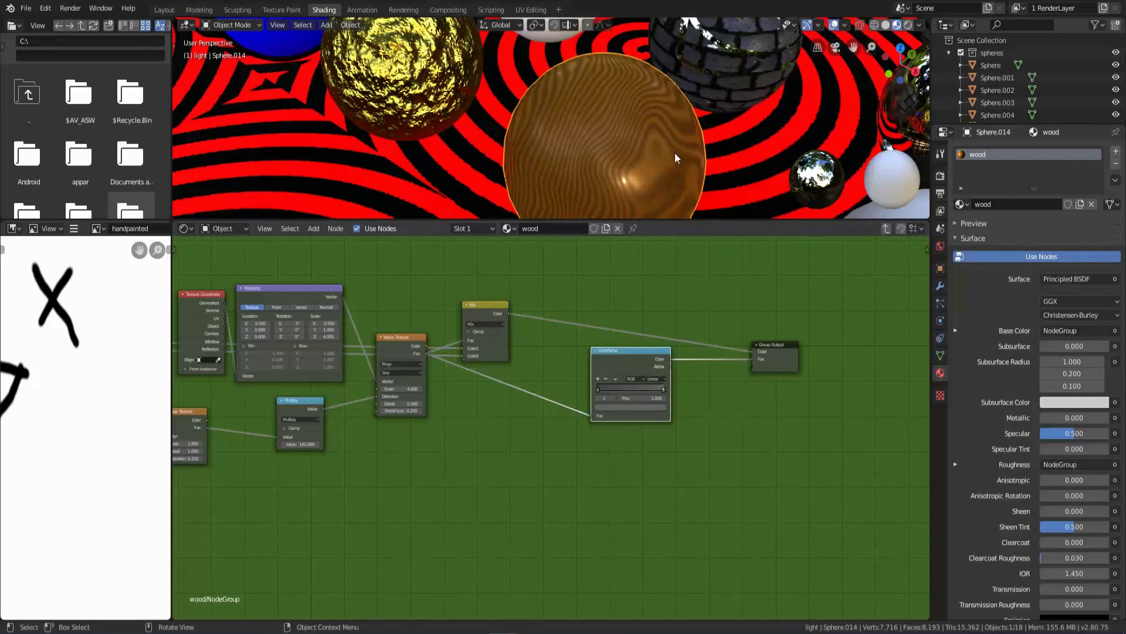
pyautogui.middleClick(665, 164)
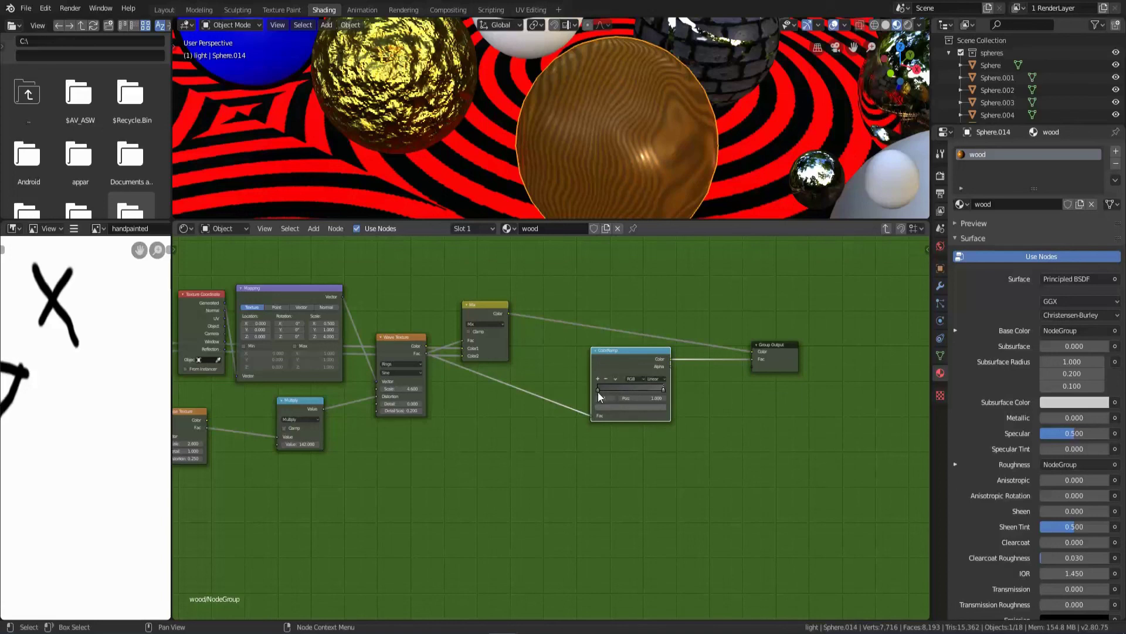
pyautogui.click(603, 398)
pyautogui.click(614, 413)
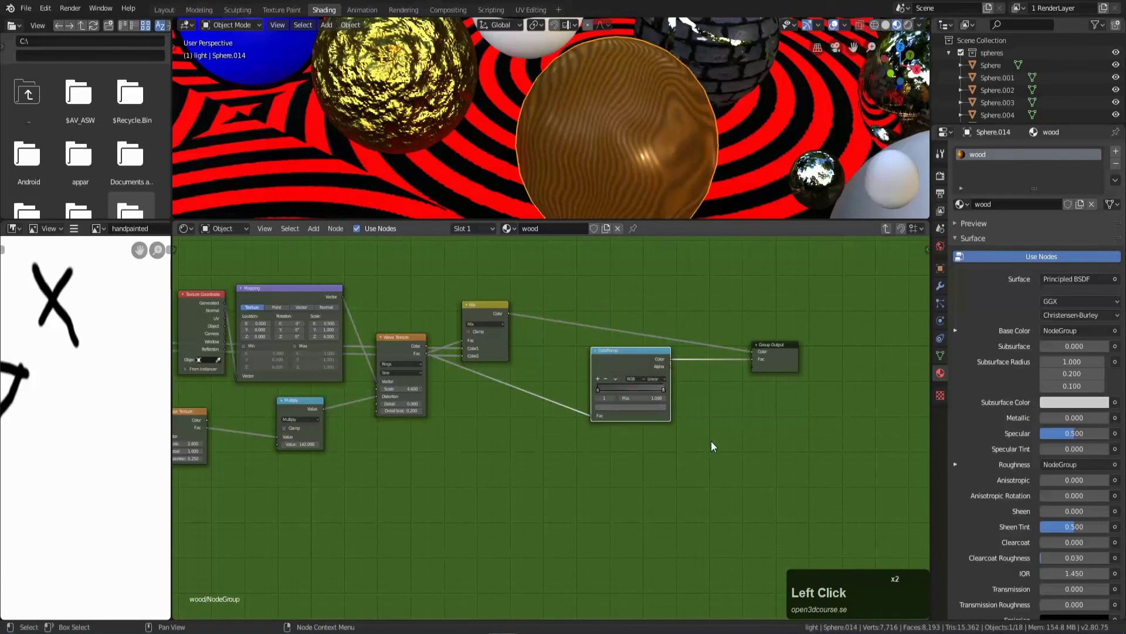
pyautogui.click(602, 395)
pyautogui.click(614, 409)
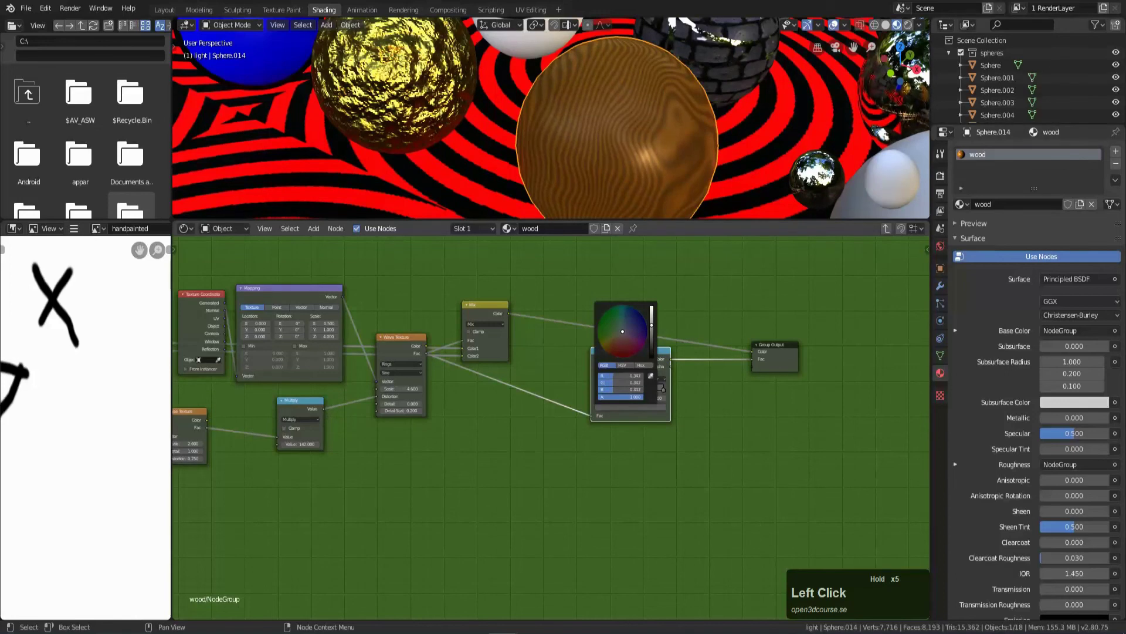
# Orbit around the wood sphere to inspect the grain's glossy highlights.
pyautogui.middleClick(661, 154)
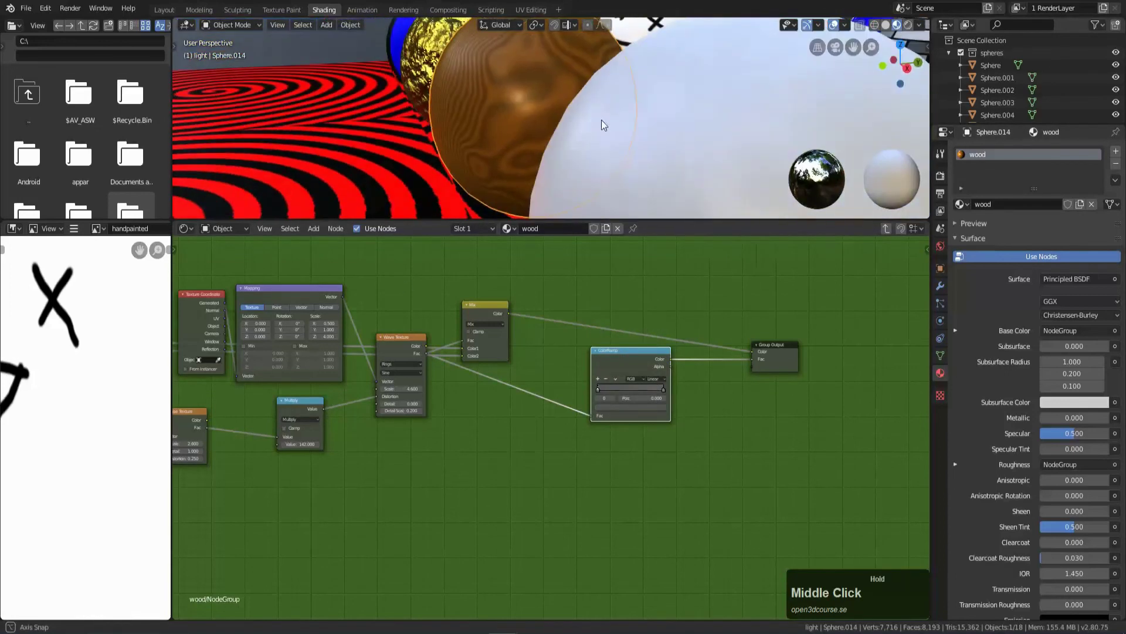
pyautogui.middleClick(542, 123)
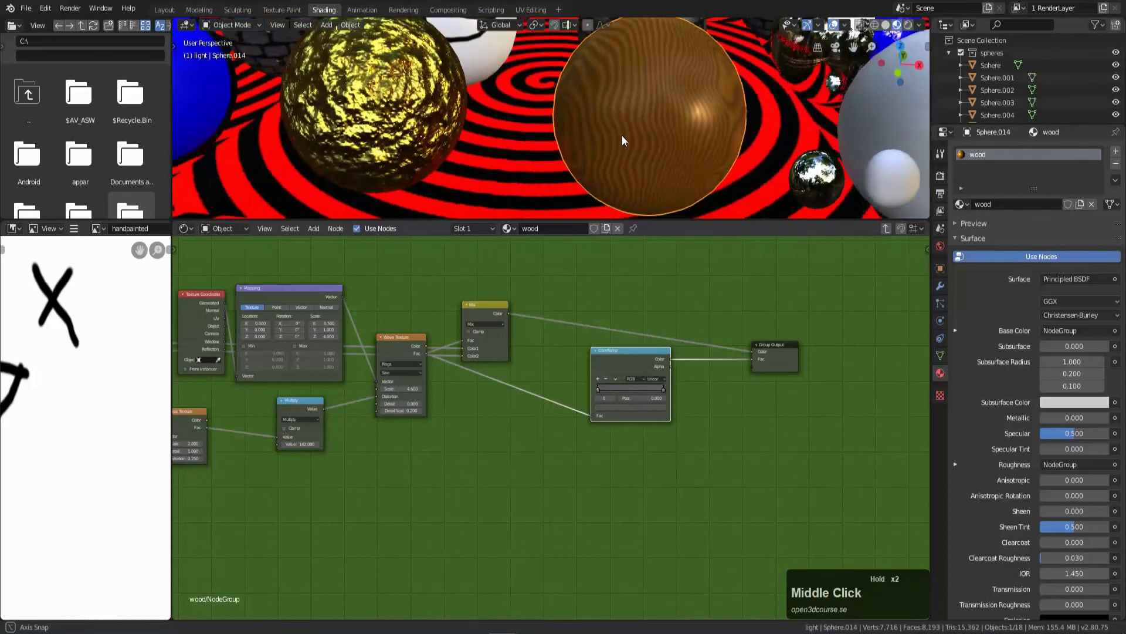
pyautogui.middleClick(694, 154)
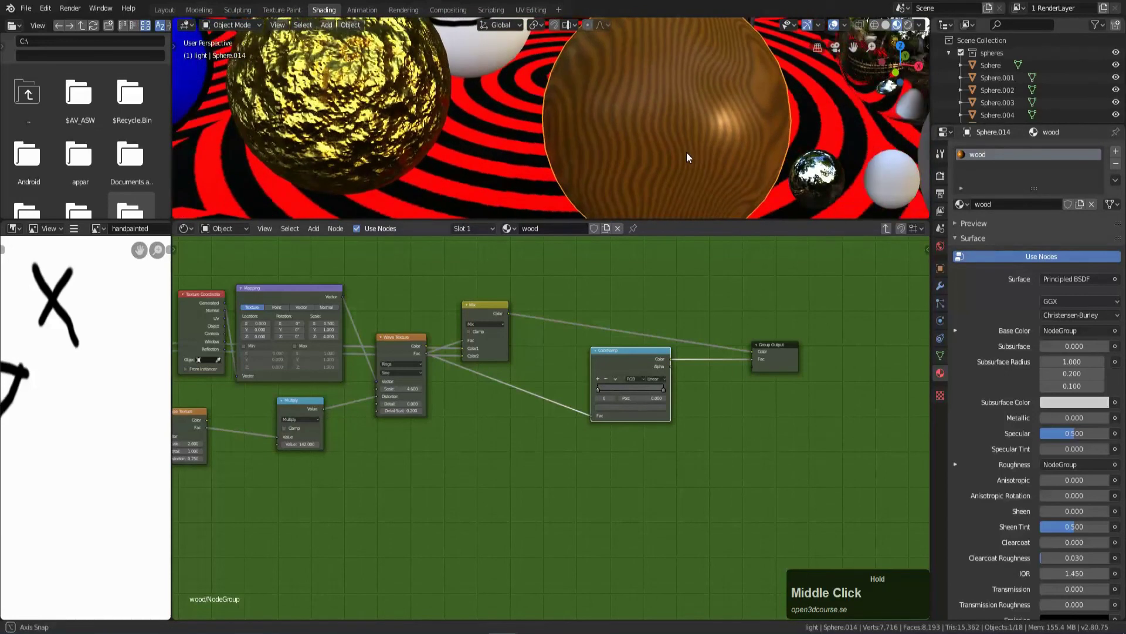
pyautogui.middleClick(737, 152)
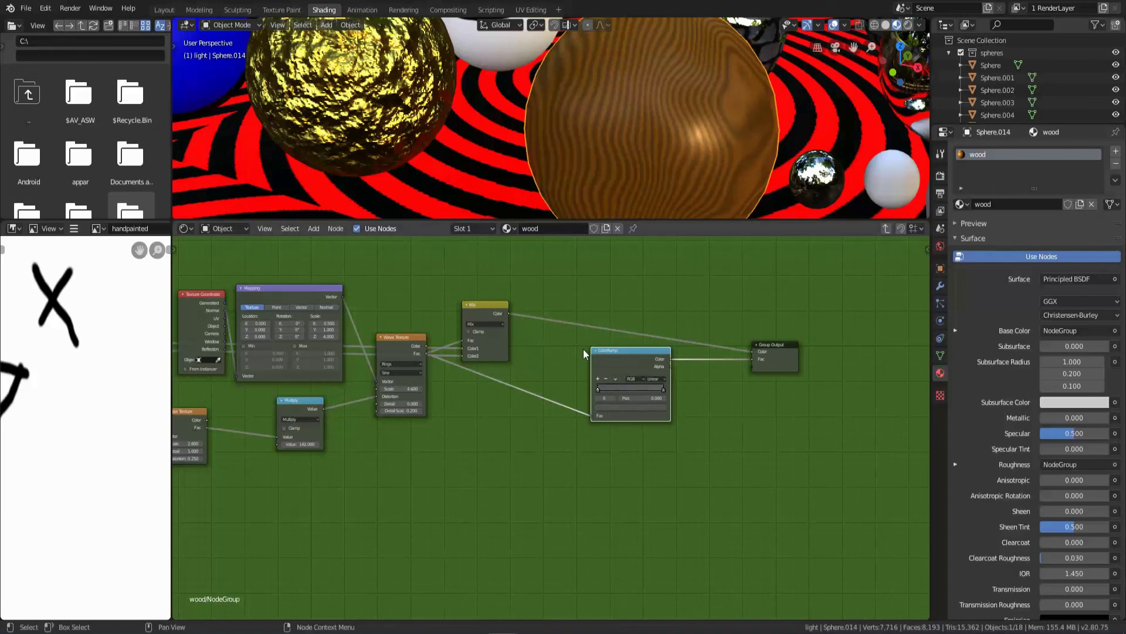
# Back in the material, rename the node group to 'woodGroup' and set it in place.
pyautogui.press('Tab')
pyautogui.scroll(3)
pyautogui.scroll(3)
pyautogui.click(459, 376)
pyautogui.write('wood')
pyautogui.press('shift+g')
pyautogui.write('ro')
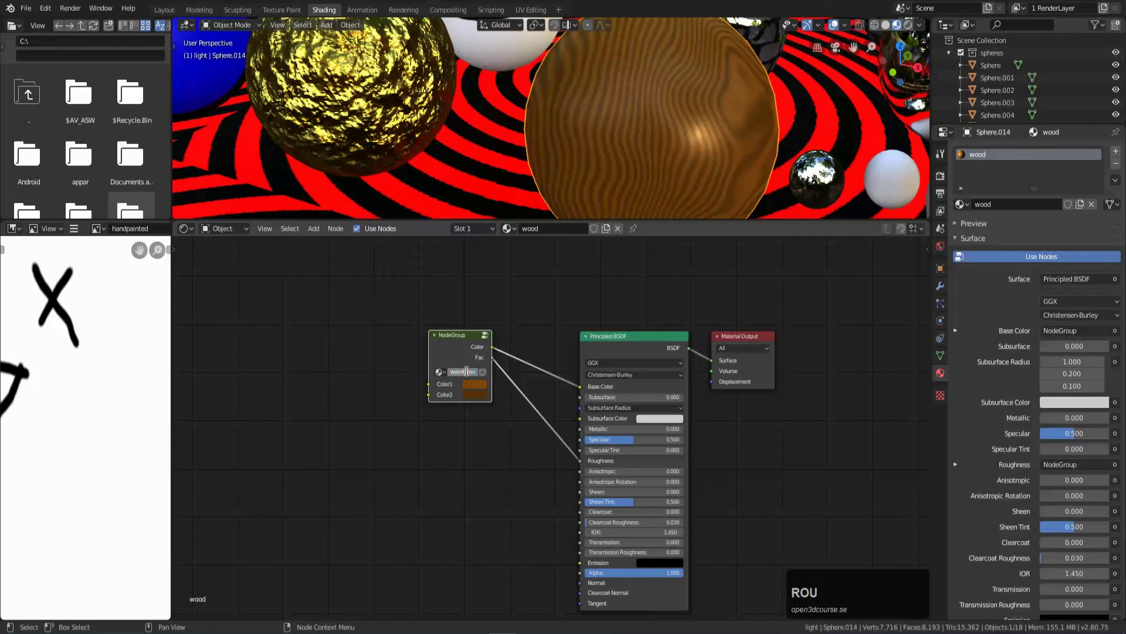
pyautogui.press('Return')
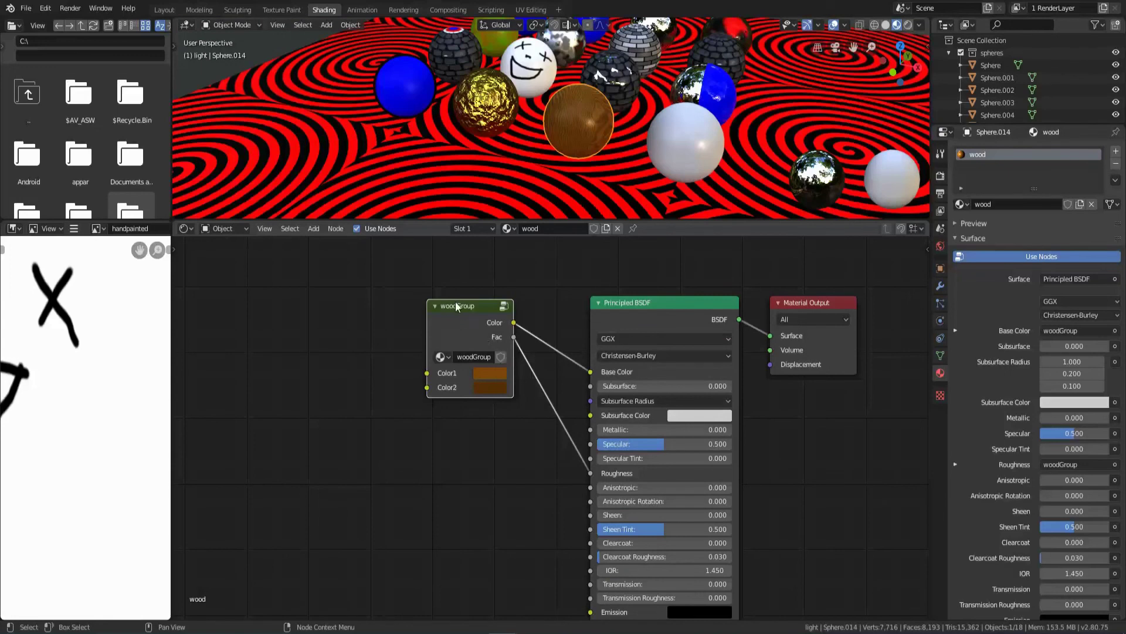
pyautogui.click(458, 311)
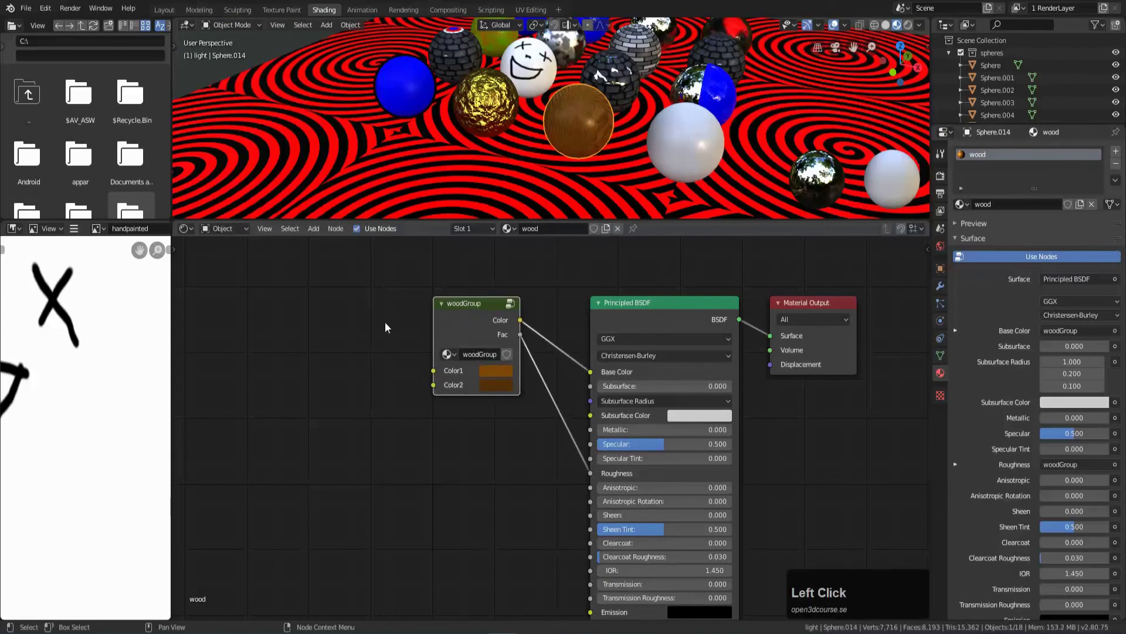
pyautogui.press('shift+a')
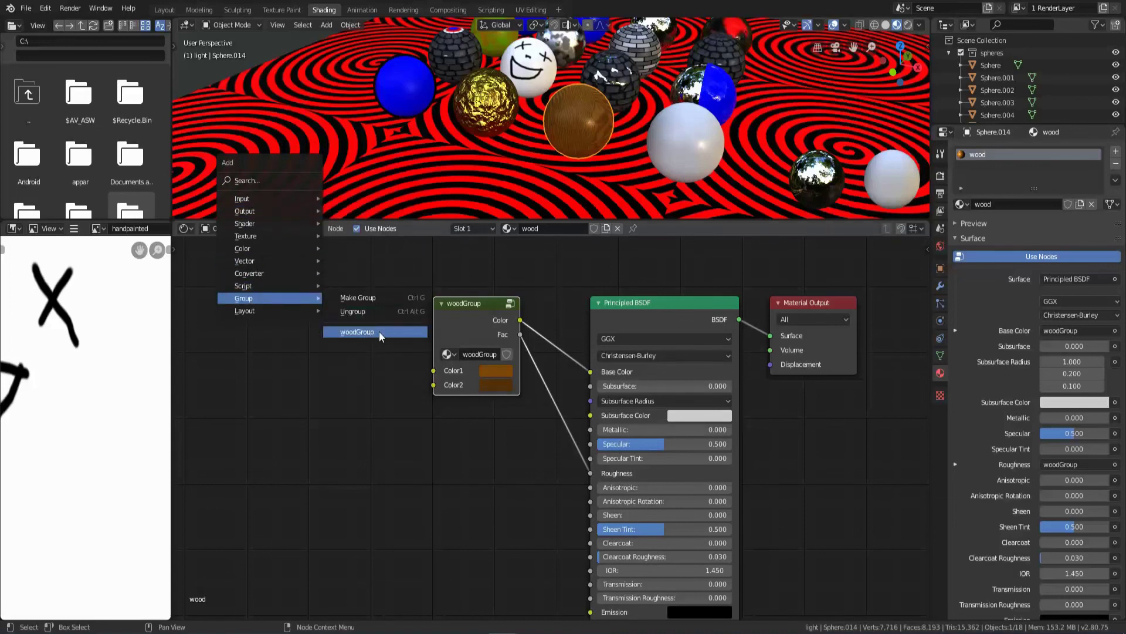
pyautogui.click(381, 334)
pyautogui.click(228, 427)
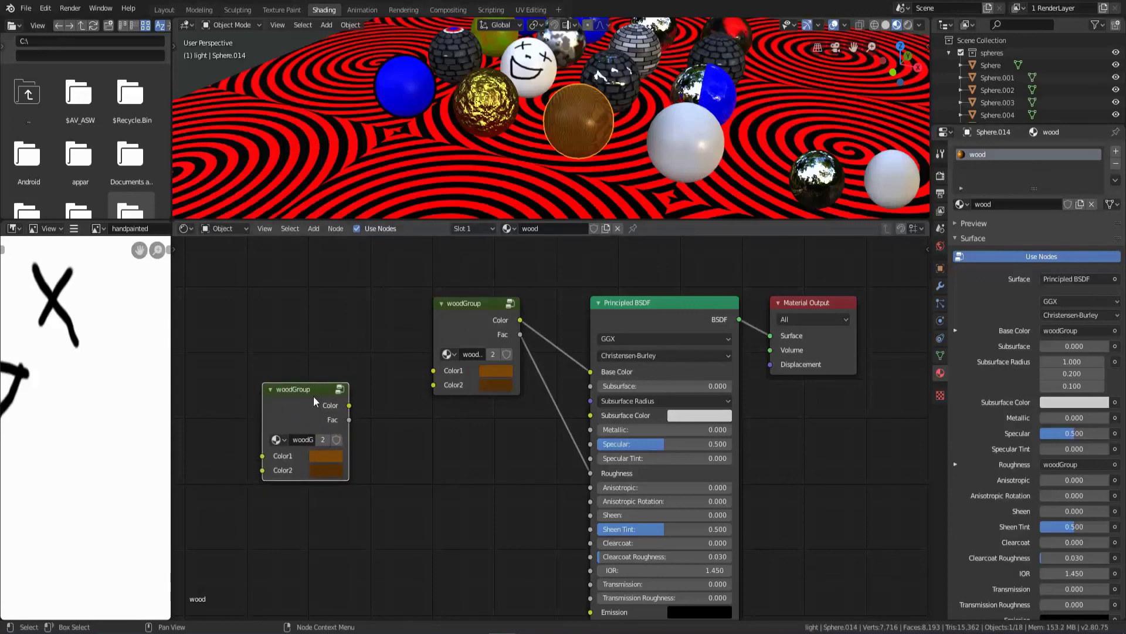
pyautogui.press('x')
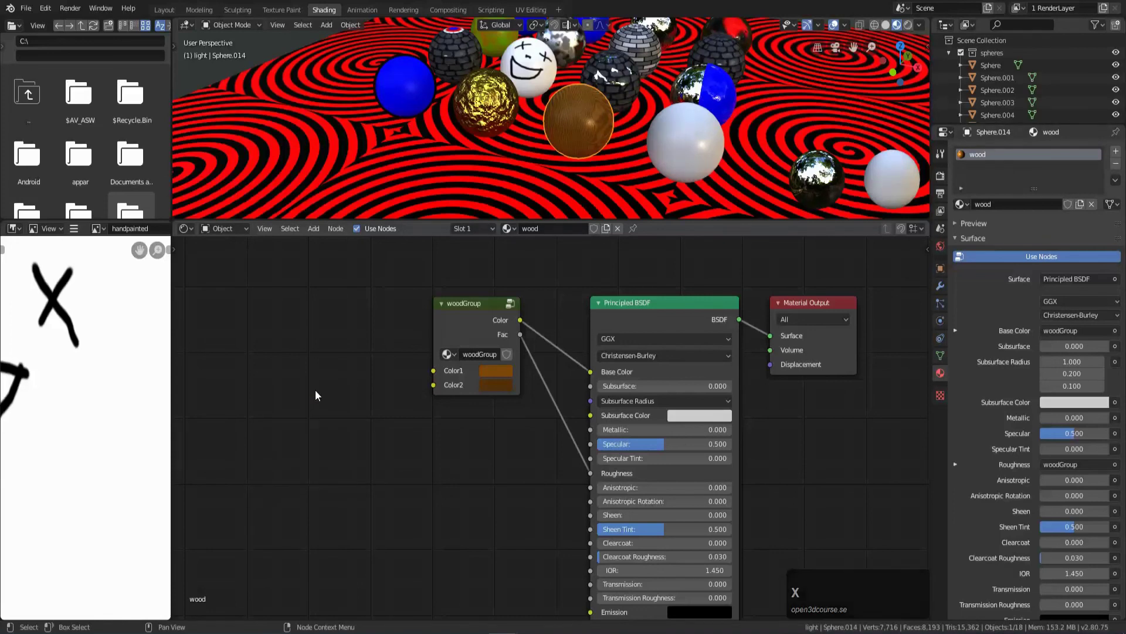